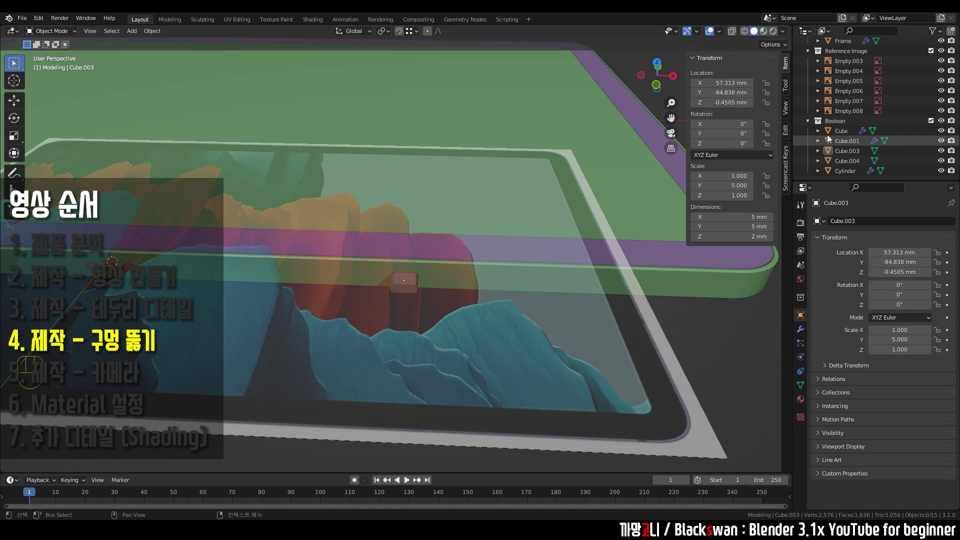
Step: Select the Frame object in the Outliner and zoom out to show the whole tablet
drag(831, 127, 466, 206)
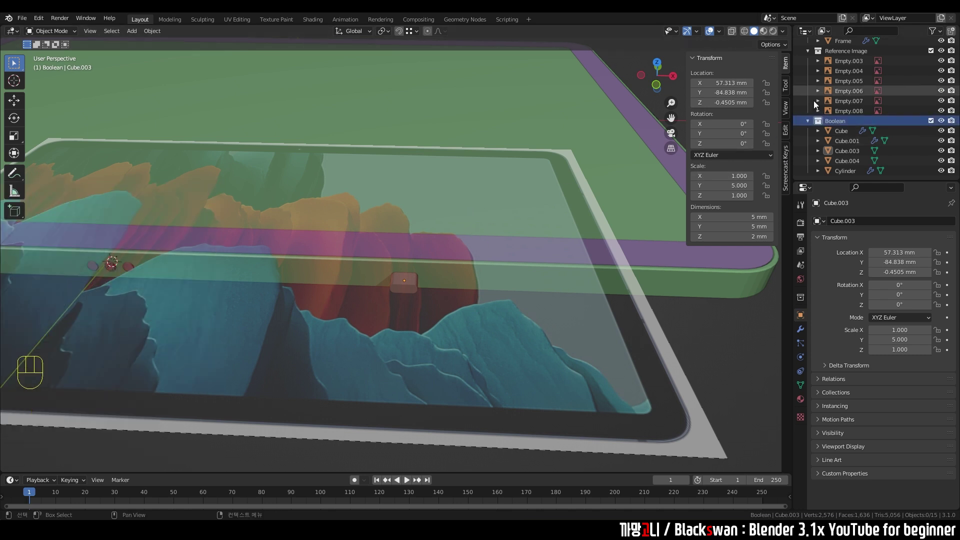
click(638, 282)
click(633, 257)
scroll(down, 3)
Step: Add a Boolean modifier to the Frame, Difference with Exact solver, operand type Collection
drag(663, 280, 606, 275)
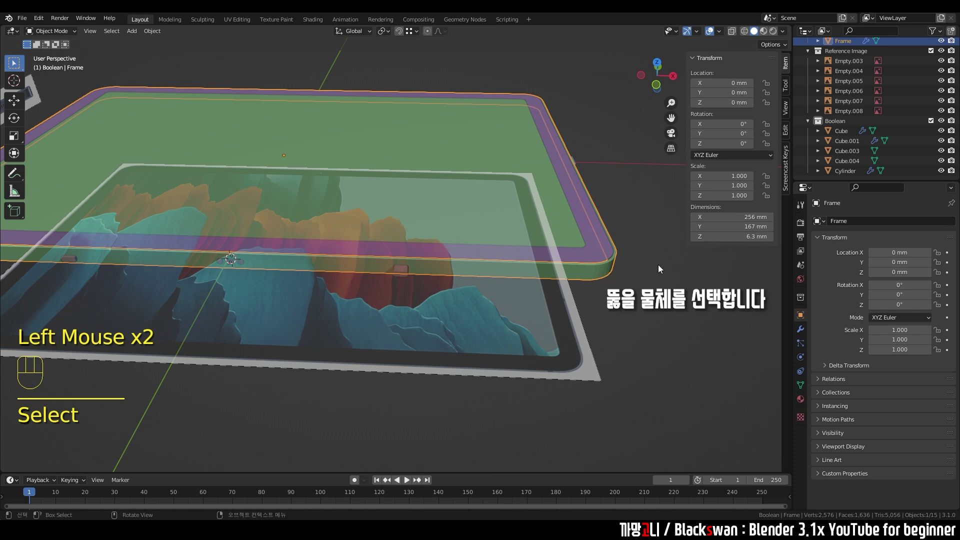
drag(802, 332, 748, 274)
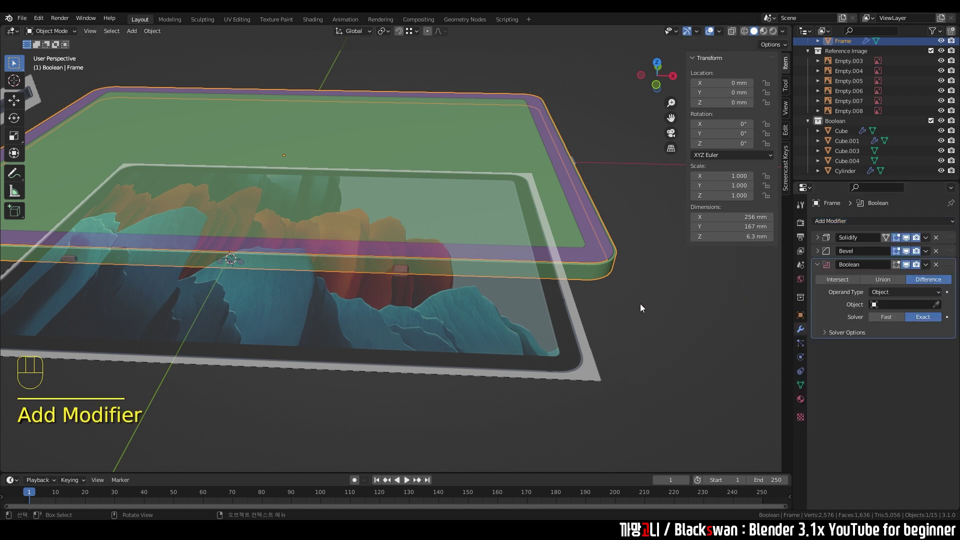
scroll(up, 3)
scroll(up, 3)
scroll(up, 3)
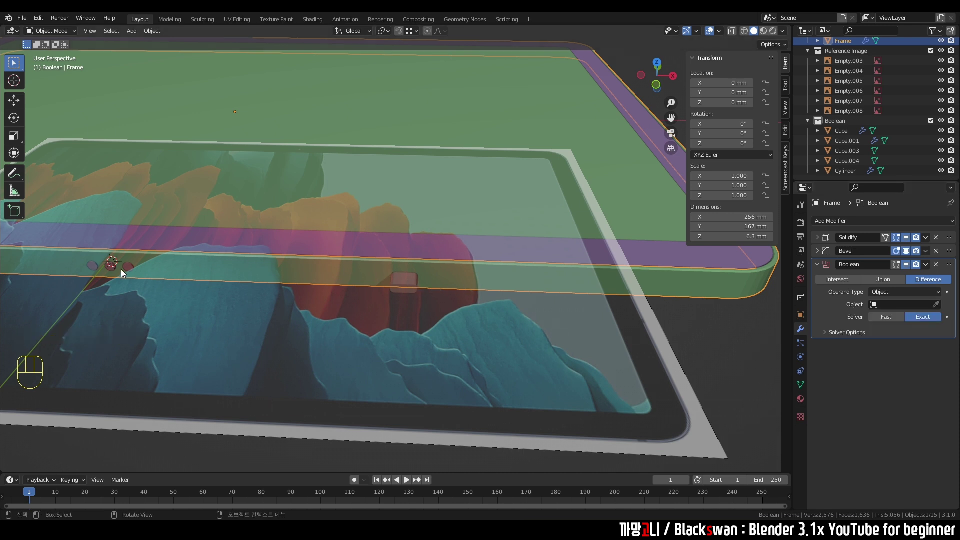
scroll(down, 3)
middle_click(644, 281)
drag(516, 292, 496, 290)
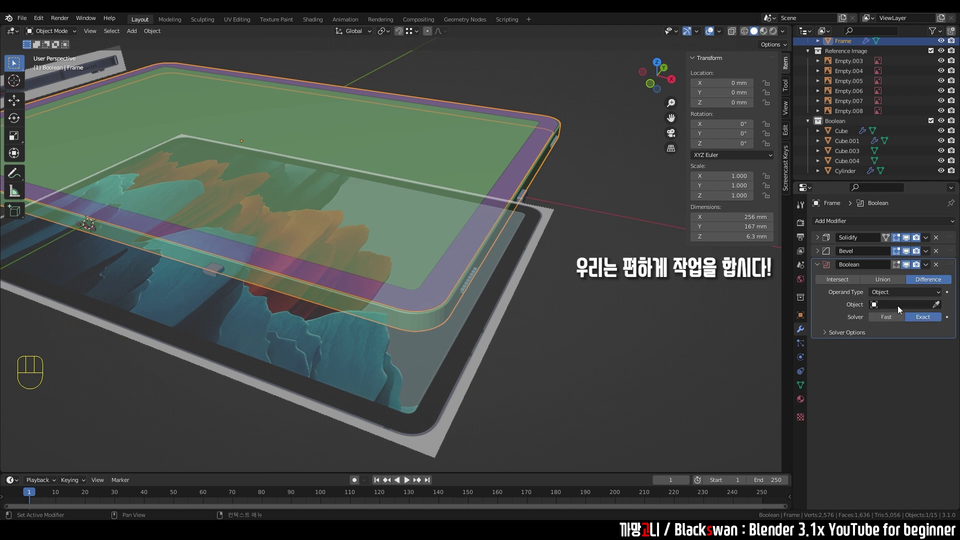
drag(892, 296, 883, 290)
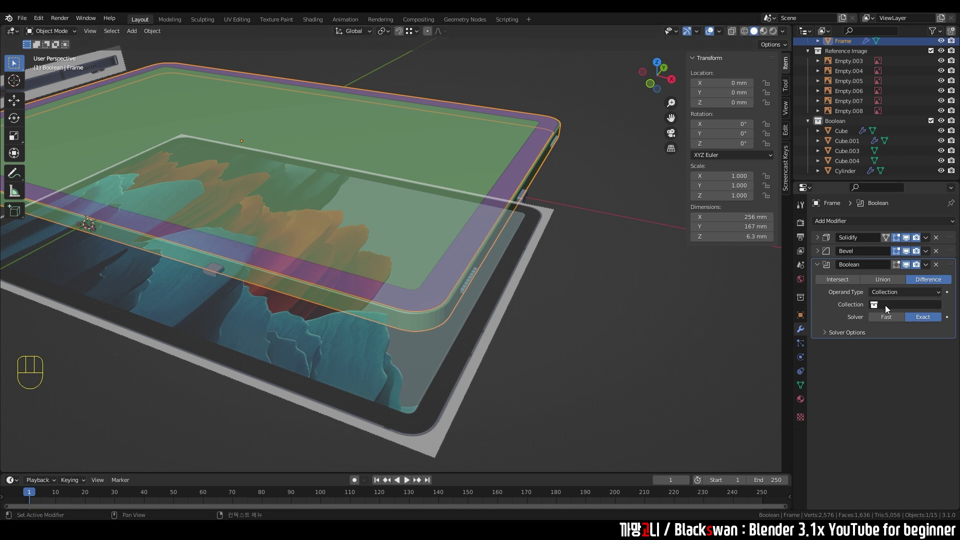
Step: Set the Boolean modifier's collection to Boolean and save the file
drag(891, 303, 648, 310)
scroll(up, 3)
key(ctrl+s)
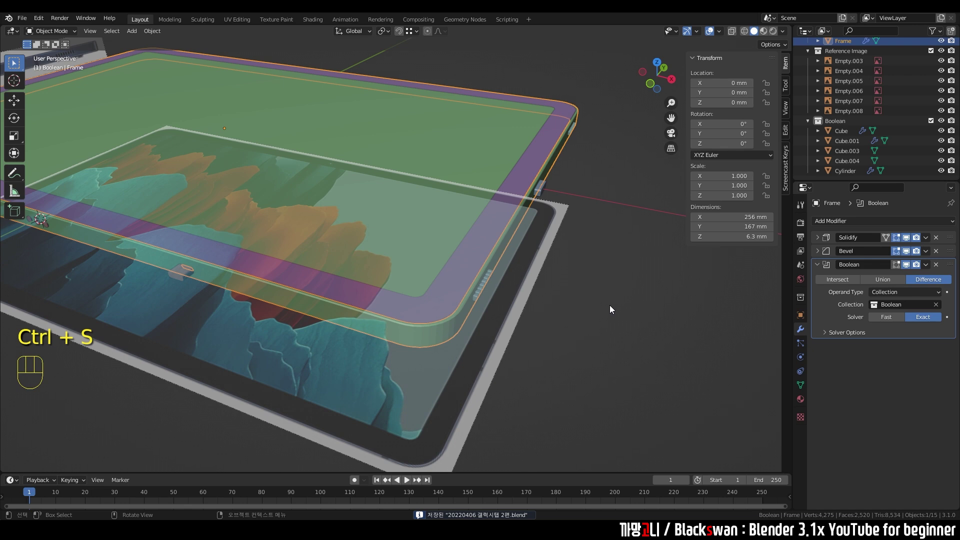
Step: Orbit and zoom along the frame edge to inspect the vent cuts
scroll(up, 3)
drag(660, 306, 641, 295)
scroll(up, 3)
middle_click(652, 298)
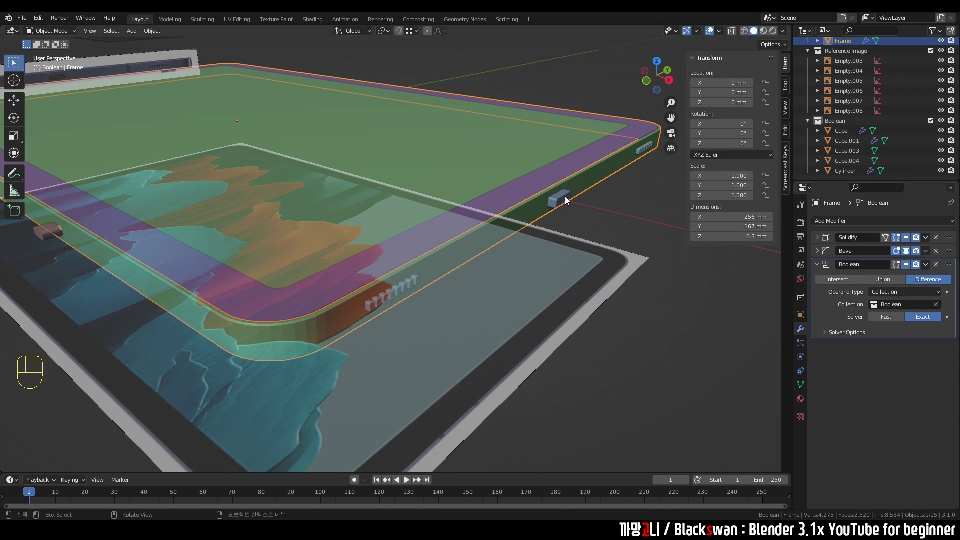
scroll(up, 3)
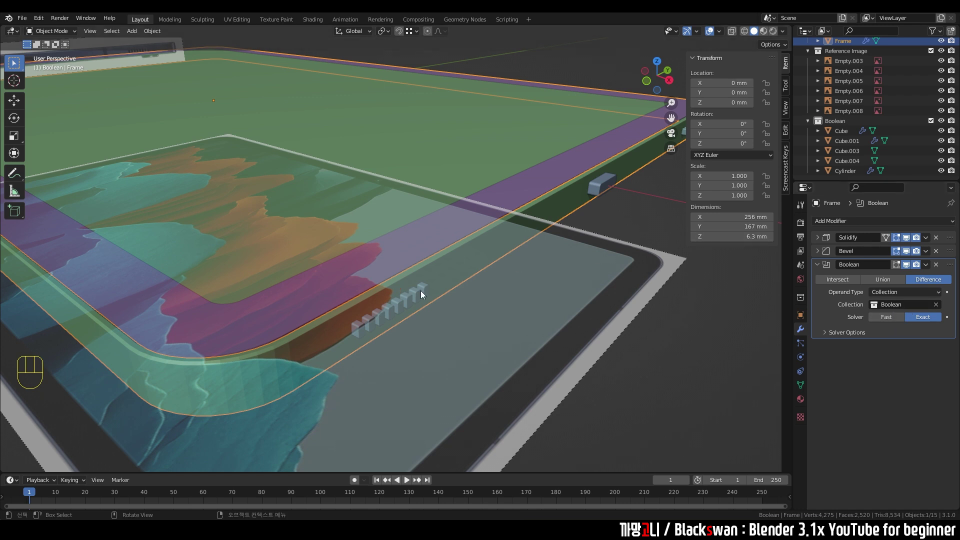
scroll(down, 3)
Step: Orbit around the tablet corner inspecting the frame edge and its cutter objects
drag(313, 304, 419, 296)
drag(480, 314, 496, 305)
click(563, 317)
key(h)
click(668, 245)
scroll(up, 3)
drag(941, 94, 899, 95)
click(568, 279)
scroll(down, 3)
drag(547, 282, 504, 266)
click(589, 274)
scroll(up, 3)
Step: Hide the Boolean cutter collection so the vent slots show, leaving Cube.002 selected
click(538, 270)
drag(613, 189, 525, 282)
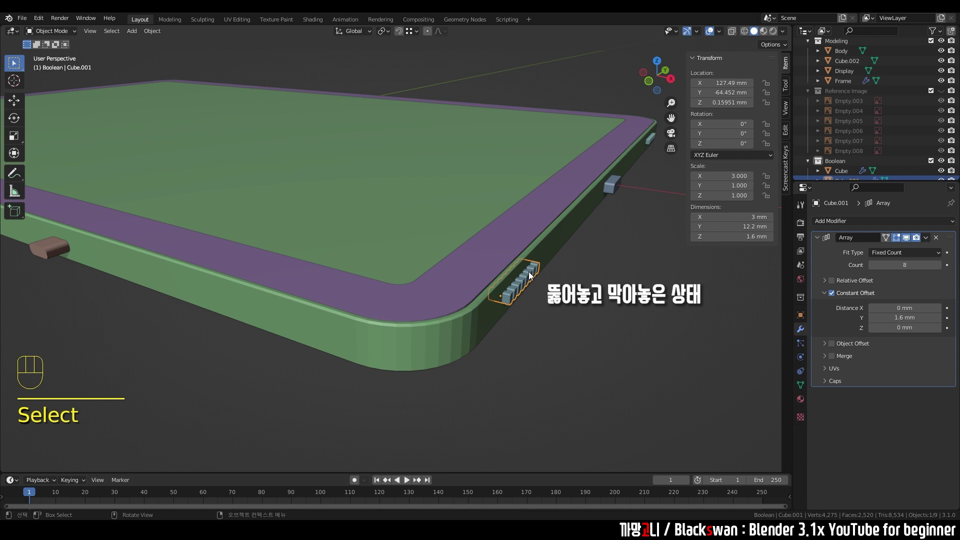
click(609, 294)
click(844, 165)
scroll(down, 3)
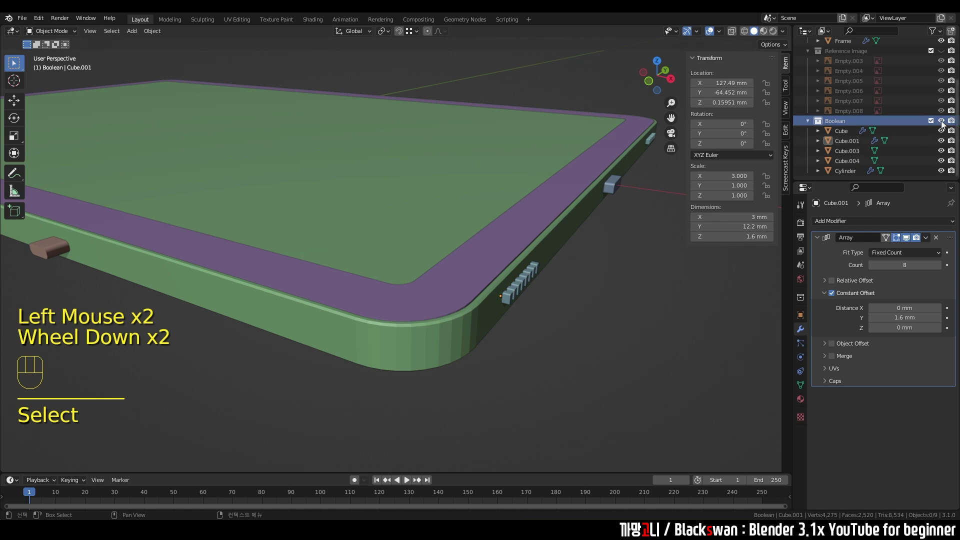
click(945, 123)
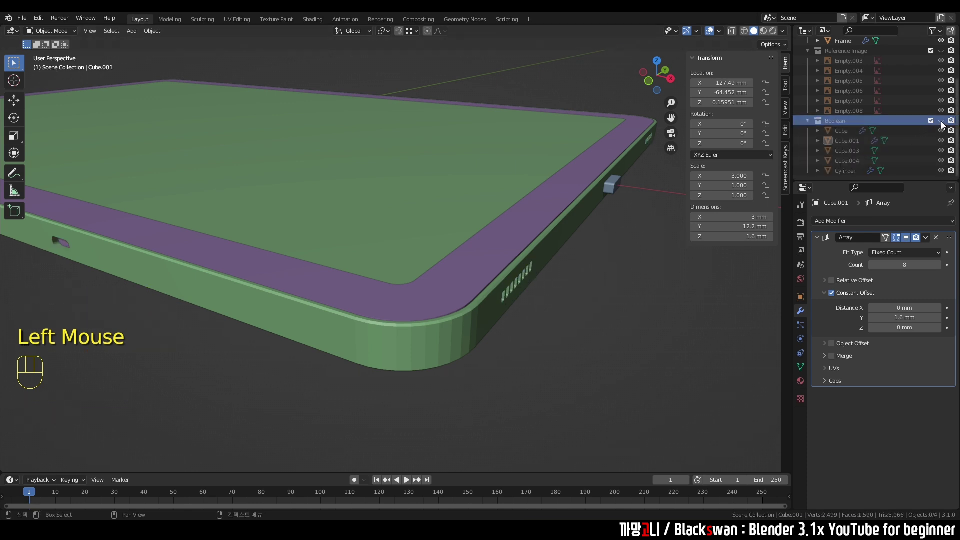
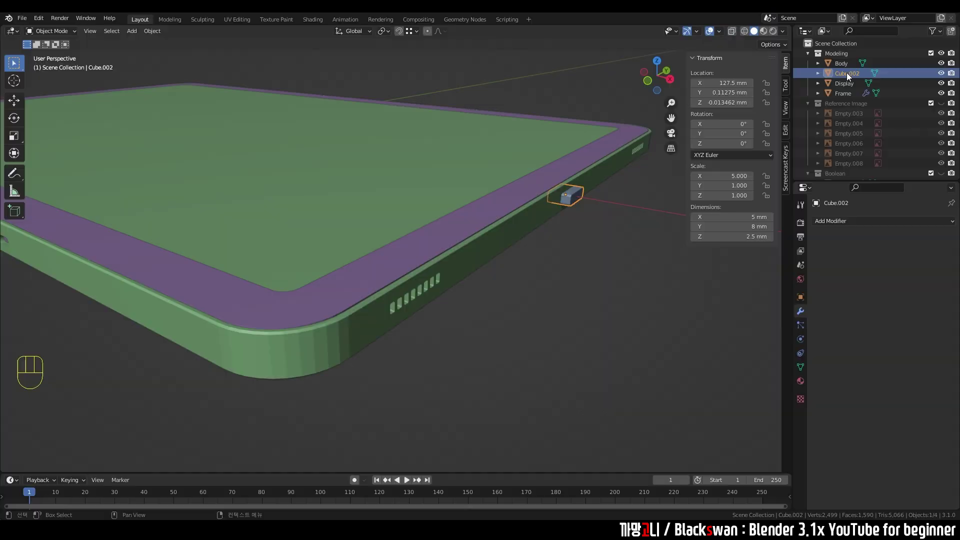
scroll(down, 3)
scroll(up, 3)
scroll(down, 3)
scroll(down, 3)
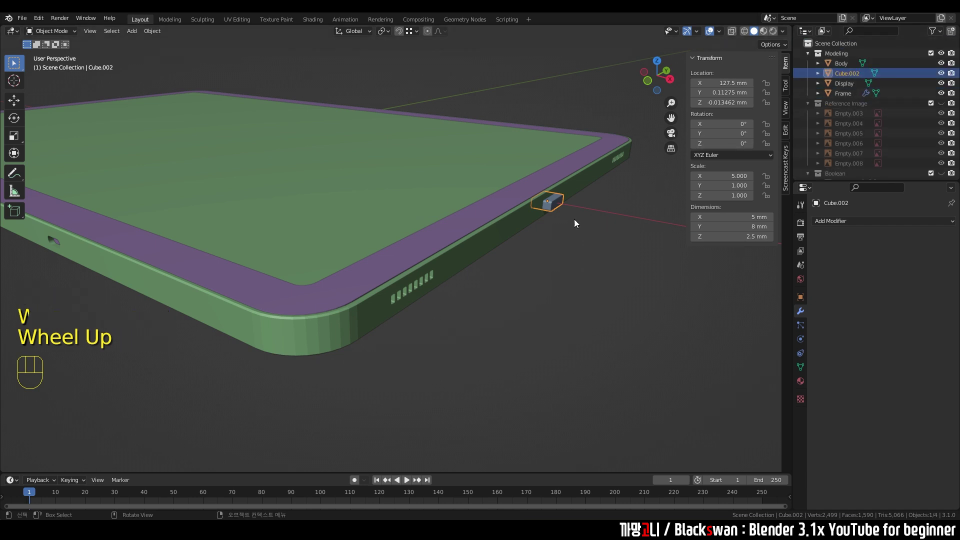
Step: Move the square cutter into the Boolean collection and view the port holes head-on
key(m)
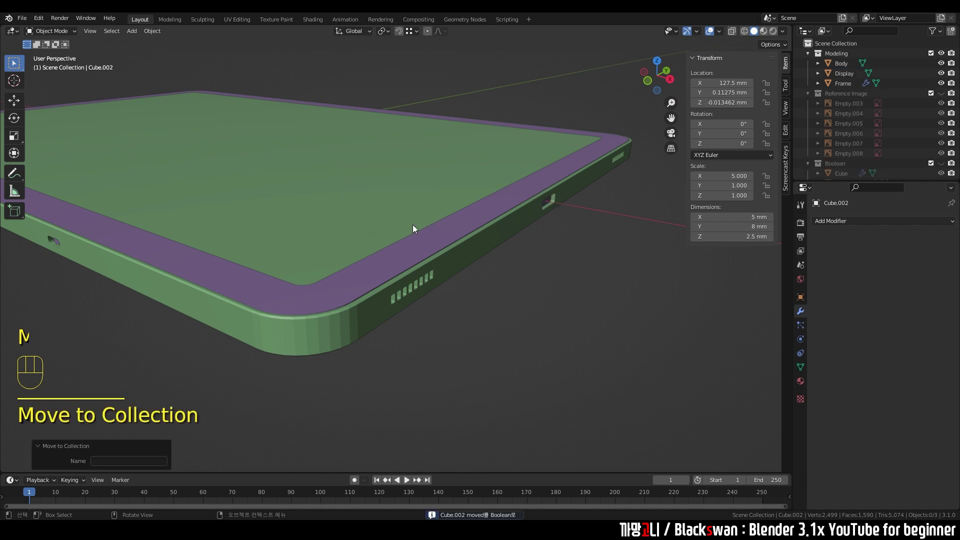
drag(589, 243, 796, 170)
scroll(down, 3)
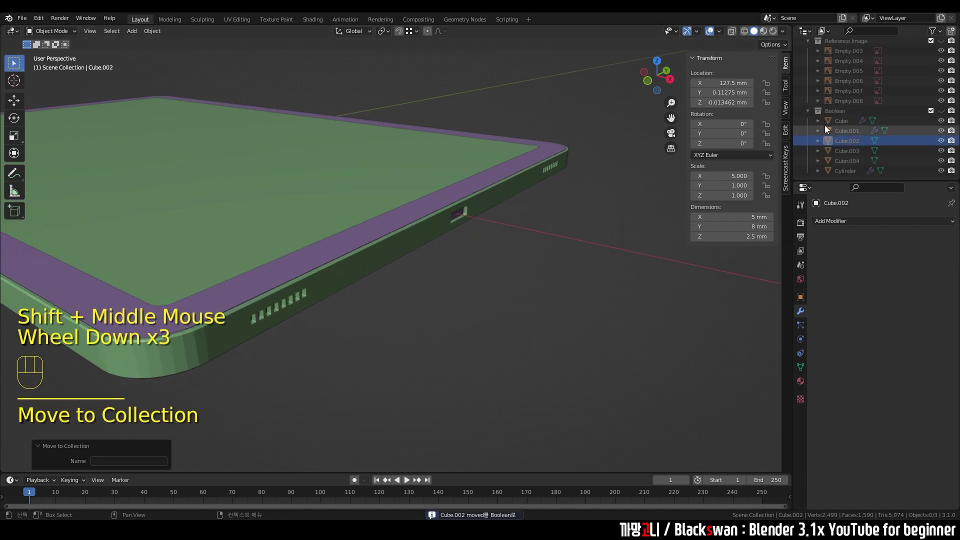
scroll(down, 3)
drag(495, 223, 467, 241)
scroll(up, 3)
drag(532, 252, 540, 253)
scroll(down, 3)
middle_click(323, 268)
drag(286, 258, 294, 256)
middle_click(318, 266)
drag(325, 269, 464, 272)
drag(400, 268, 423, 268)
scroll(up, 3)
middle_click(419, 268)
scroll(down, 3)
drag(353, 276, 453, 284)
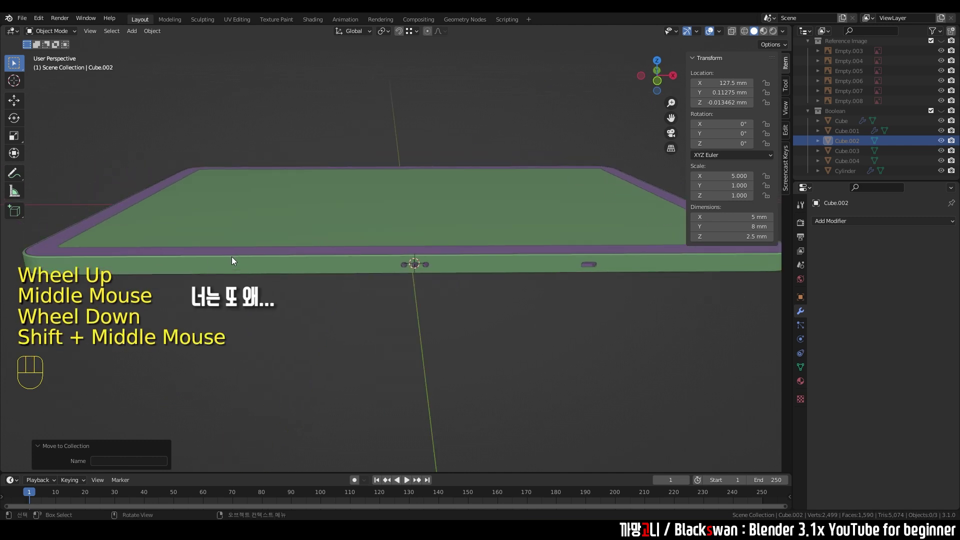
Step: Select the Cube.004 port cutter and check it from top orthographic and angled views
click(854, 153)
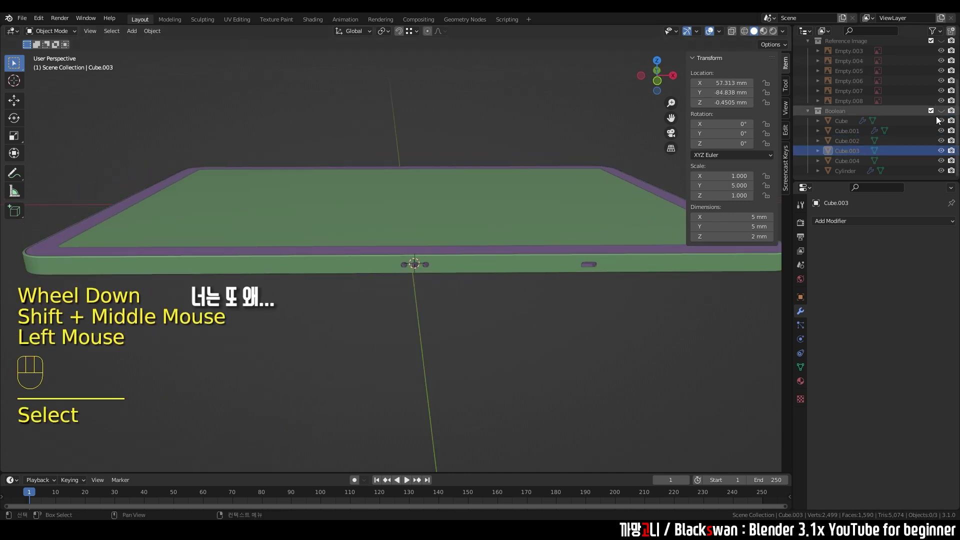
drag(943, 112, 264, 280)
drag(296, 286, 451, 286)
drag(449, 294, 450, 333)
key(`)
scroll(up, 3)
middle_click(396, 208)
scroll(up, 3)
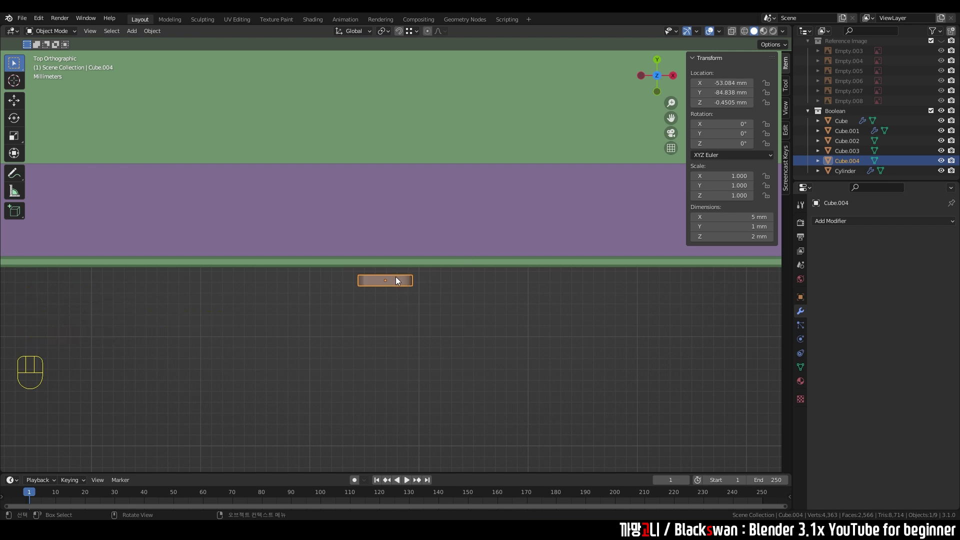
drag(414, 287, 438, 255)
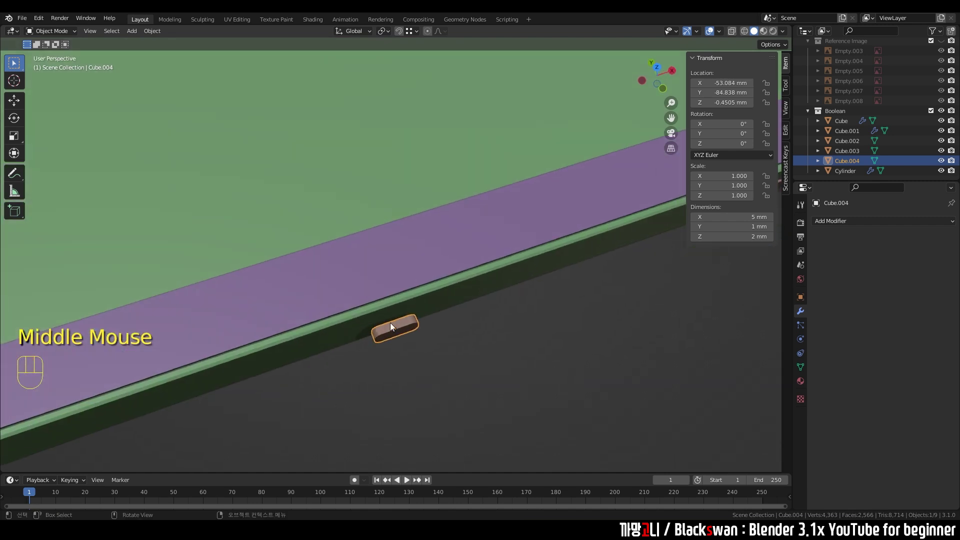
drag(500, 334, 424, 227)
key(`)
scroll(up, 3)
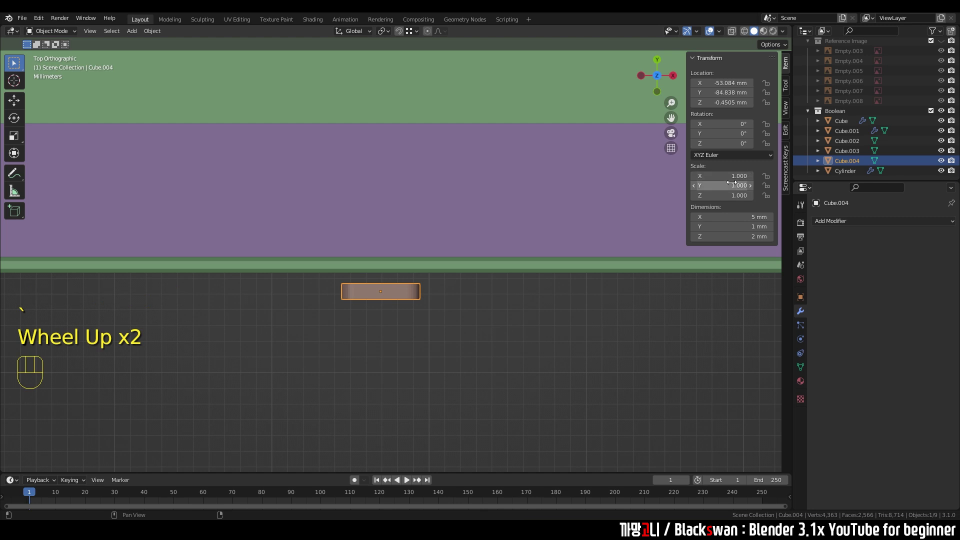
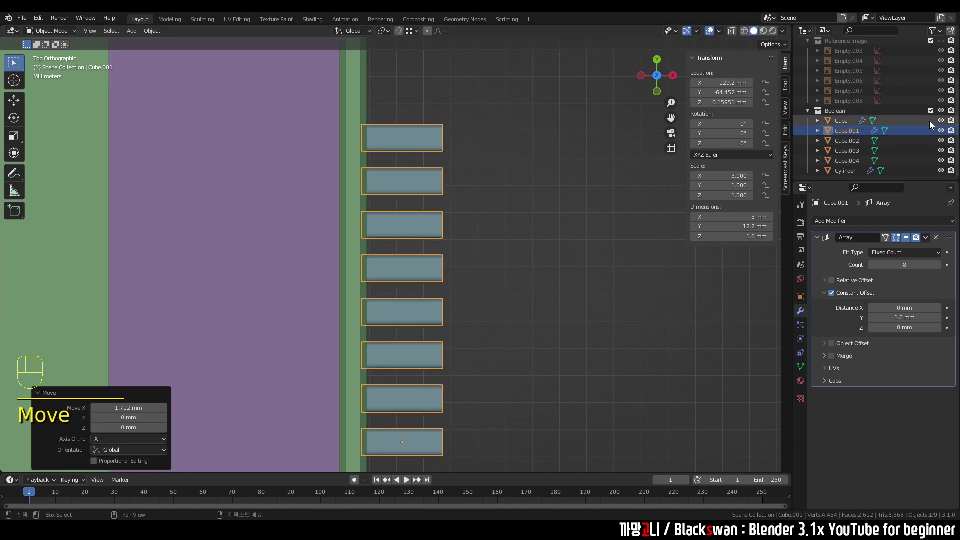
Step: Show the cutter collection again and select the Frame to view the vent holes up close
click(940, 114)
drag(325, 278, 283, 218)
scroll(up, 3)
drag(333, 260, 332, 228)
drag(435, 241, 559, 237)
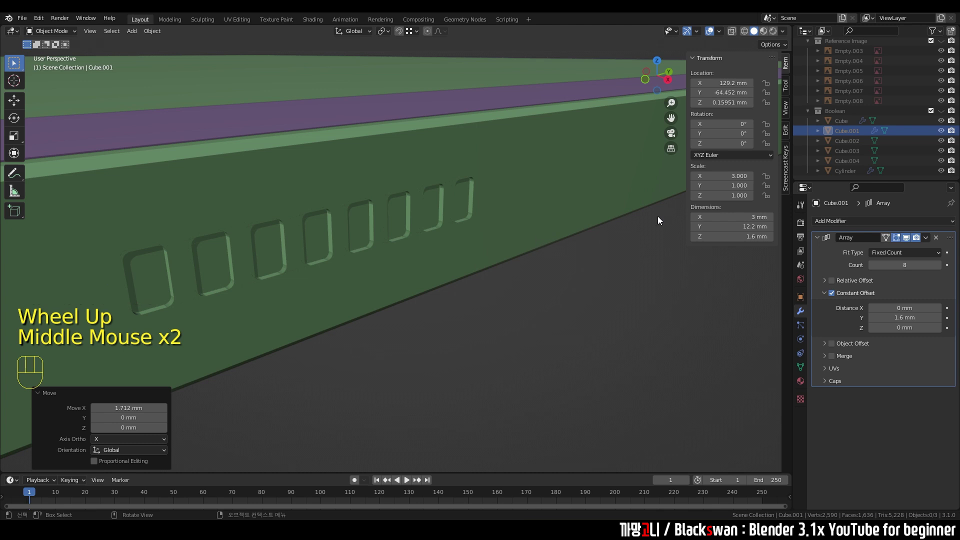
click(520, 186)
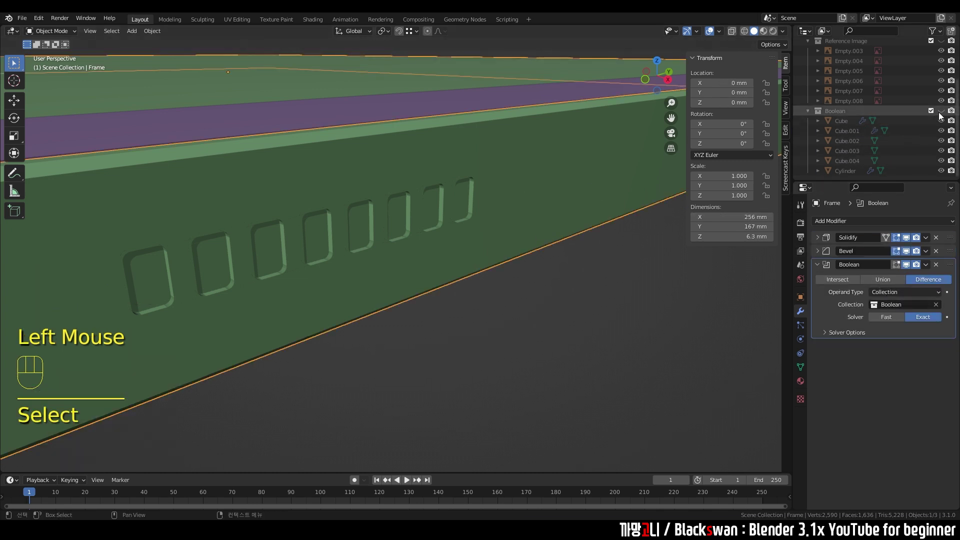
click(942, 112)
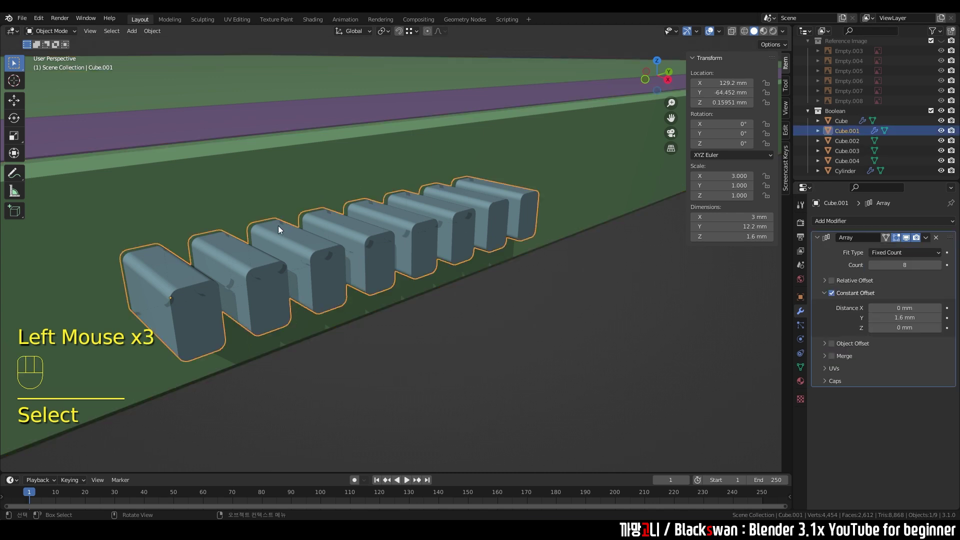
click(503, 165)
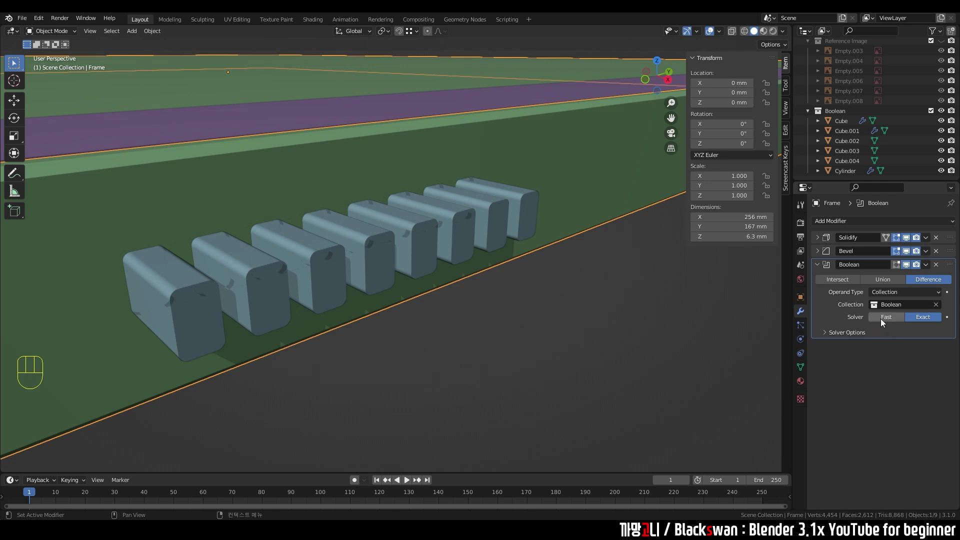
Step: Compare the Fast solver, then set the Frame's Boolean back to Exact
drag(884, 321, 930, 323)
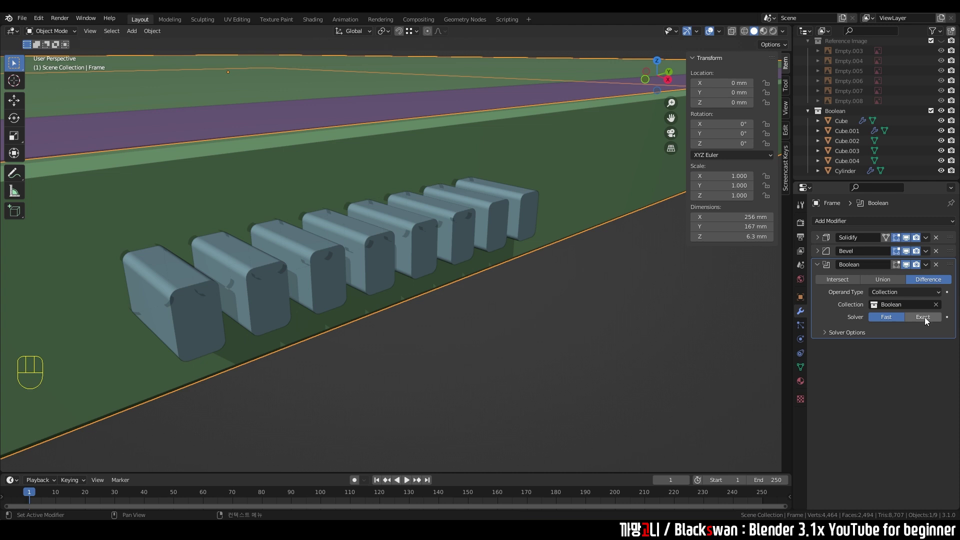
click(929, 316)
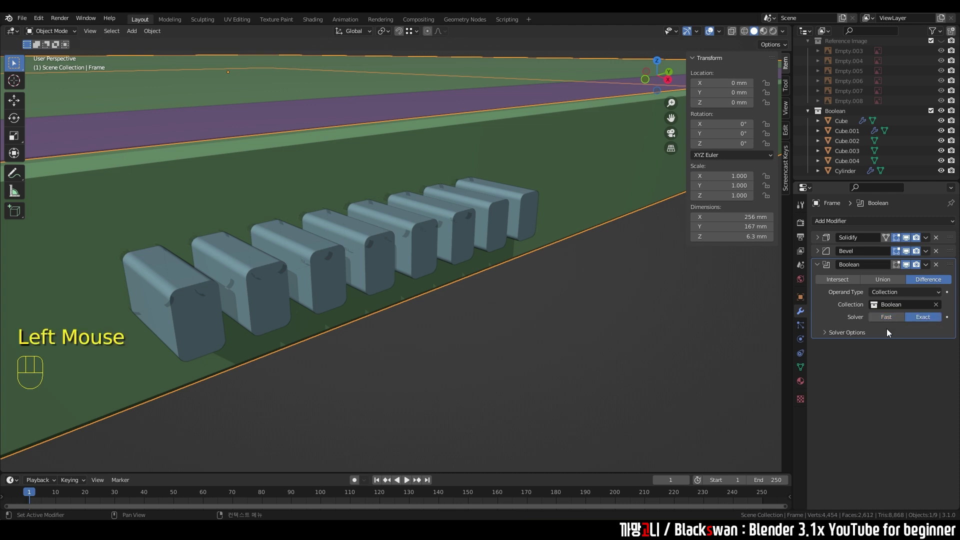
drag(893, 322, 489, 230)
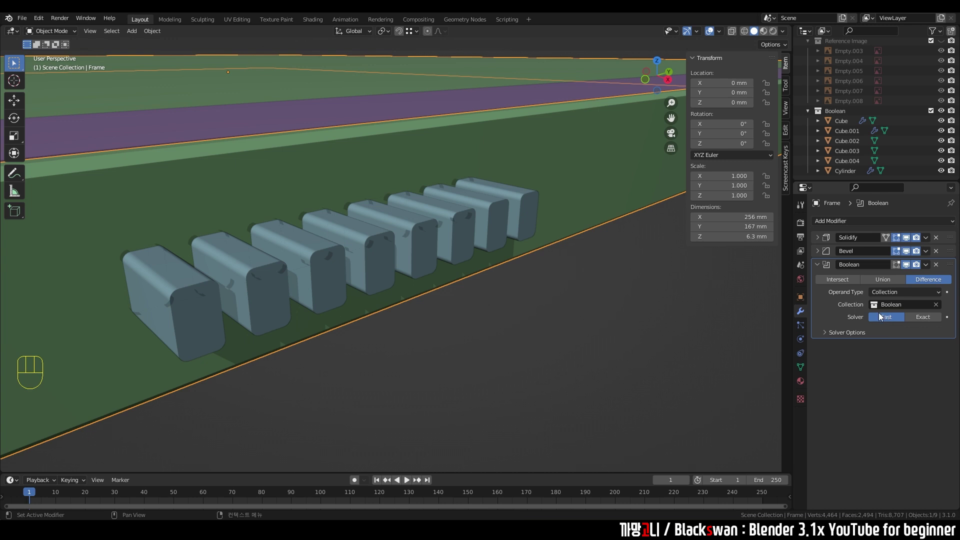
Step: Shift the Cube.001 vent cutter array along X to 127.49 mm, further into the frame edge
drag(591, 312, 501, 227)
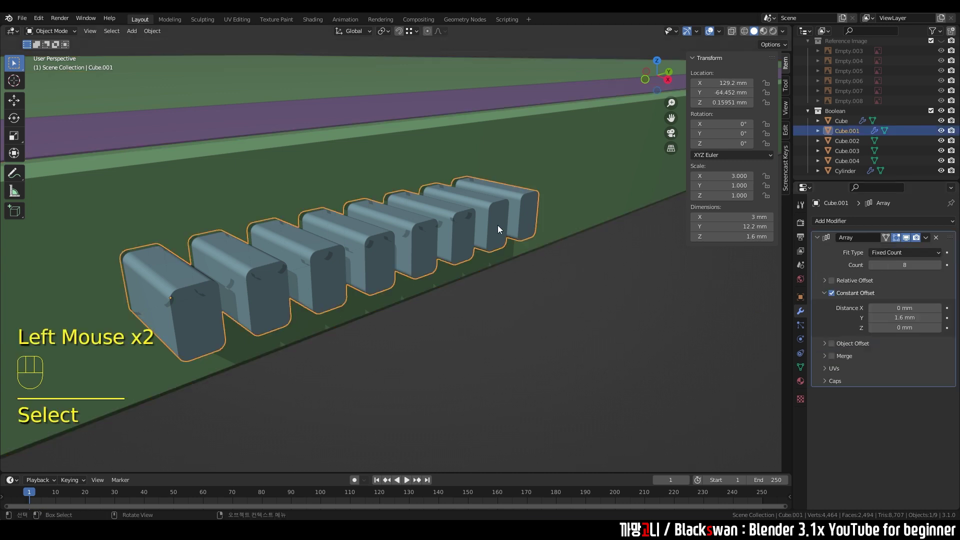
key(ctrl+z)
key(ctrl+z)
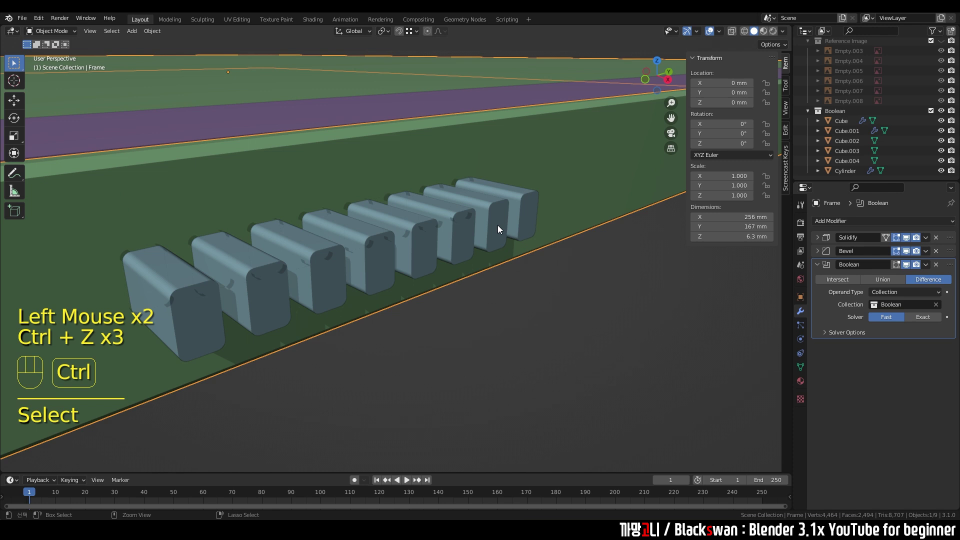
key(ctrl+z)
key(ctrl+z)
key(ctrl+z)
key(ctrl+z)
key(ctrl+z)
key(ctrl+z)
key(ctrl+z)
click(579, 314)
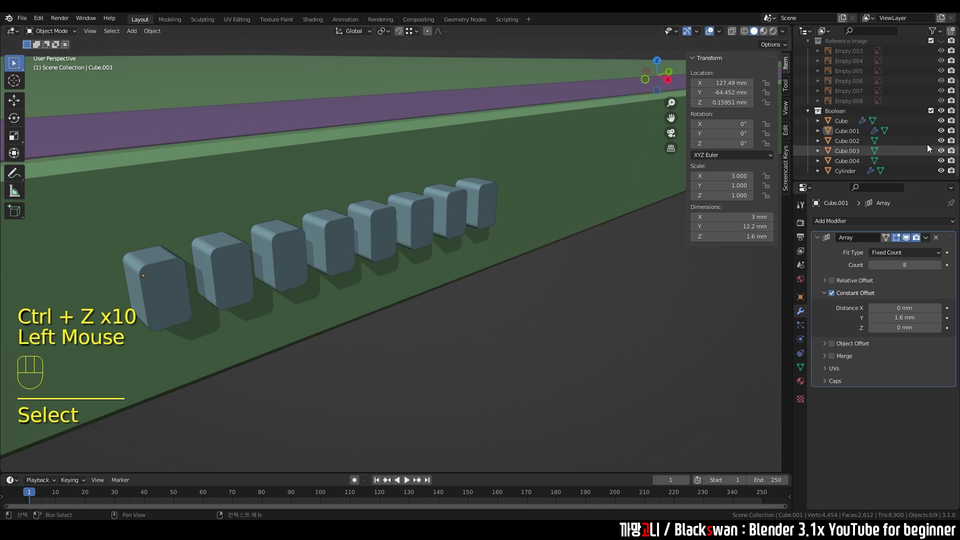
Step: Hide the Boolean cutter objects so vent slots and port hole show, with Body selected
click(948, 114)
scroll(down, 3)
scroll(up, 3)
click(496, 204)
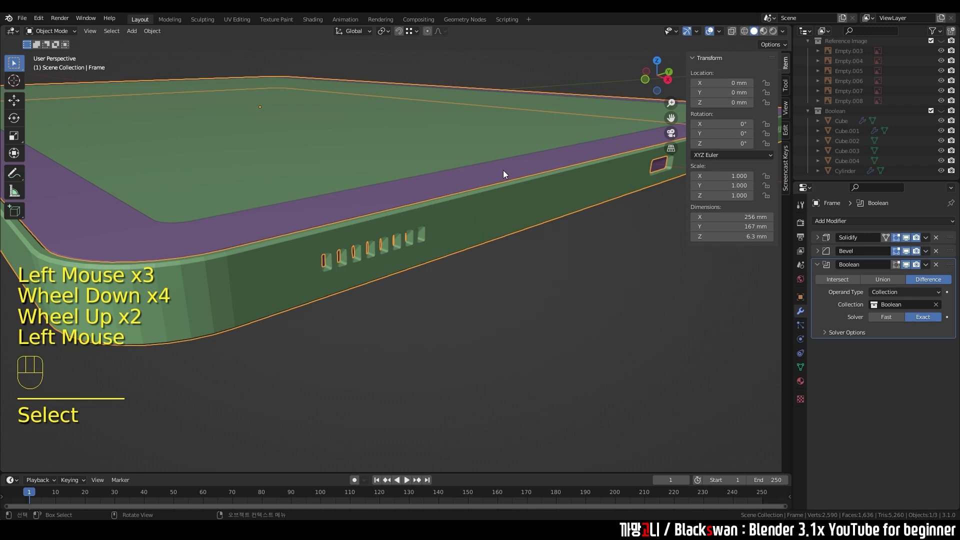
click(506, 172)
scroll(down, 3)
Step: Inspect the frame corner and collapse the Frame's Boolean modifier panel
drag(490, 235, 520, 258)
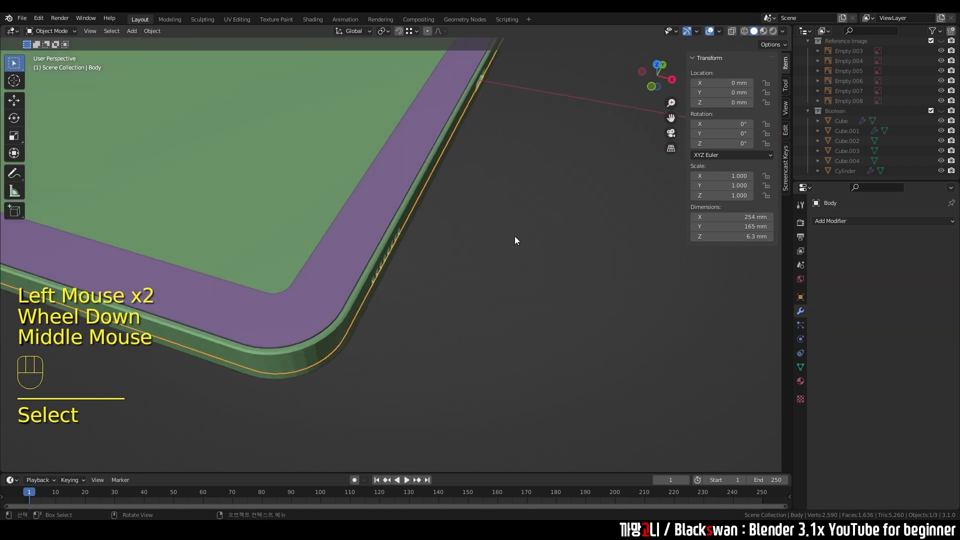
key(`)
drag(440, 265, 437, 288)
scroll(up, 3)
drag(485, 256, 541, 269)
middle_click(503, 269)
click(461, 249)
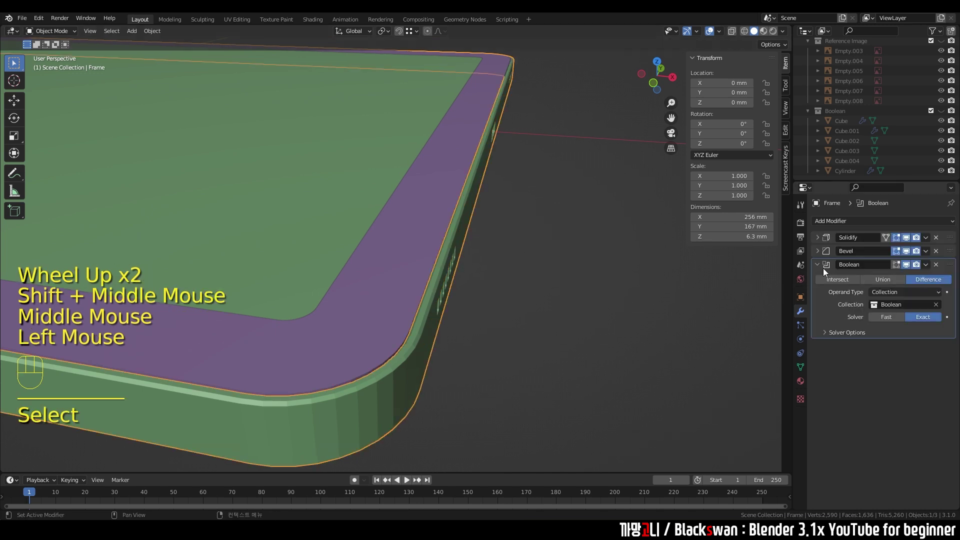
click(820, 266)
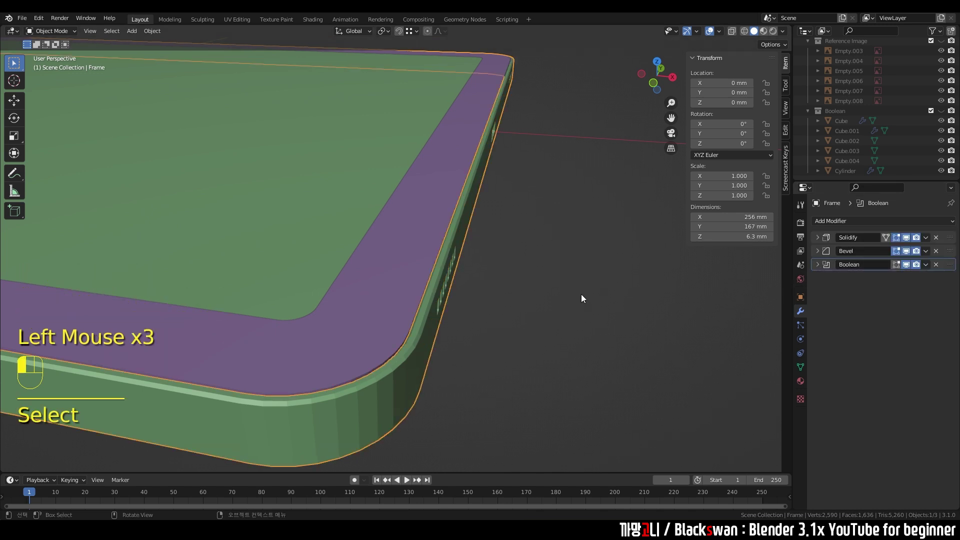
middle_click(550, 293)
Step: Give the Body a Boolean modifier using the whole Boolean collection as its operand
click(590, 101)
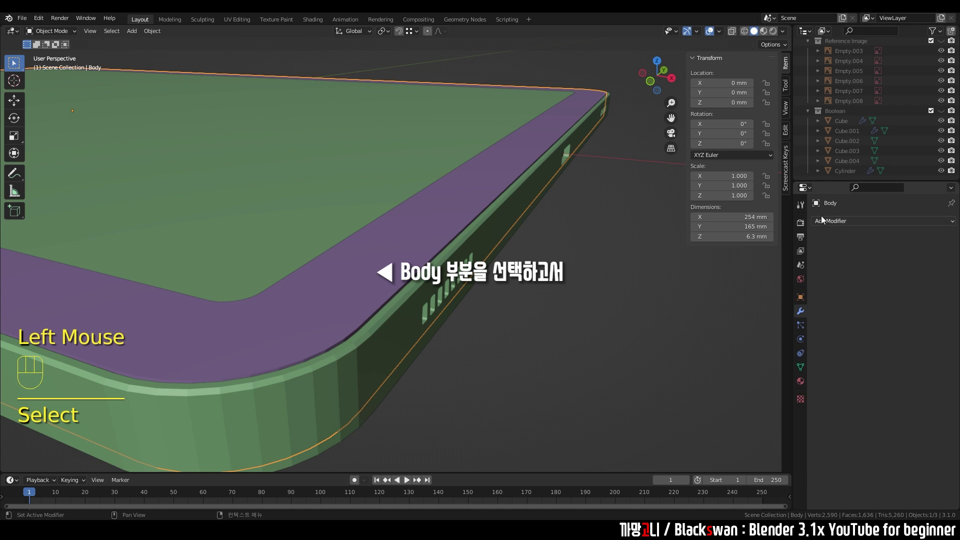
drag(837, 226, 762, 276)
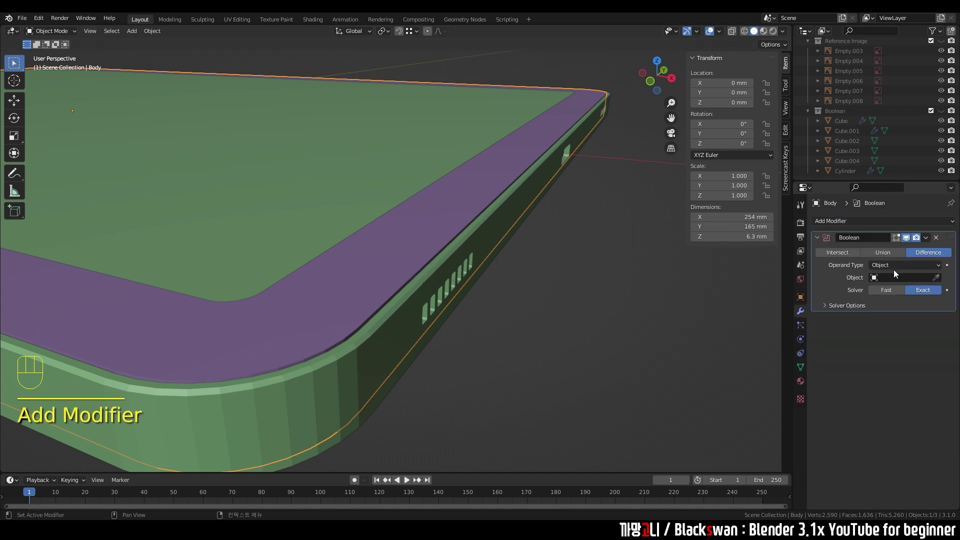
drag(879, 269, 892, 289)
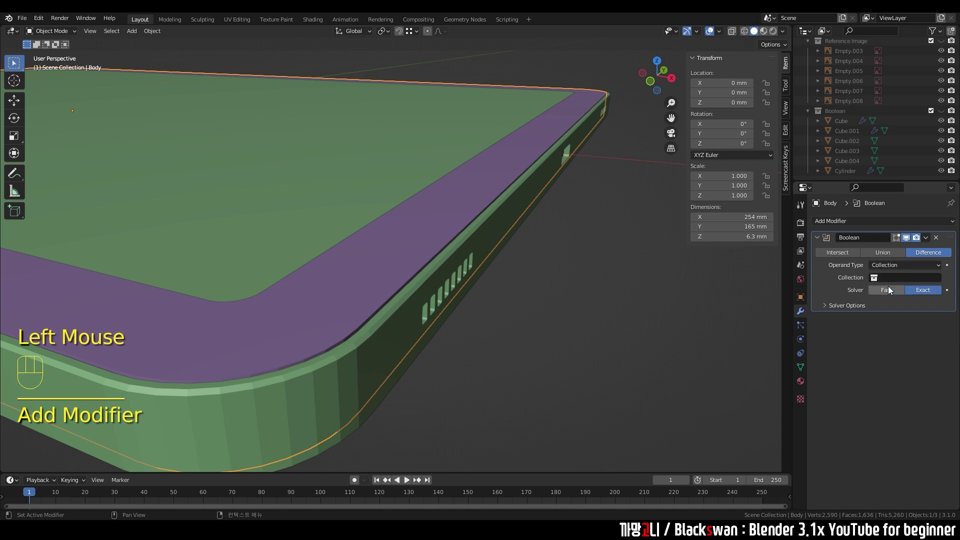
drag(896, 280, 545, 333)
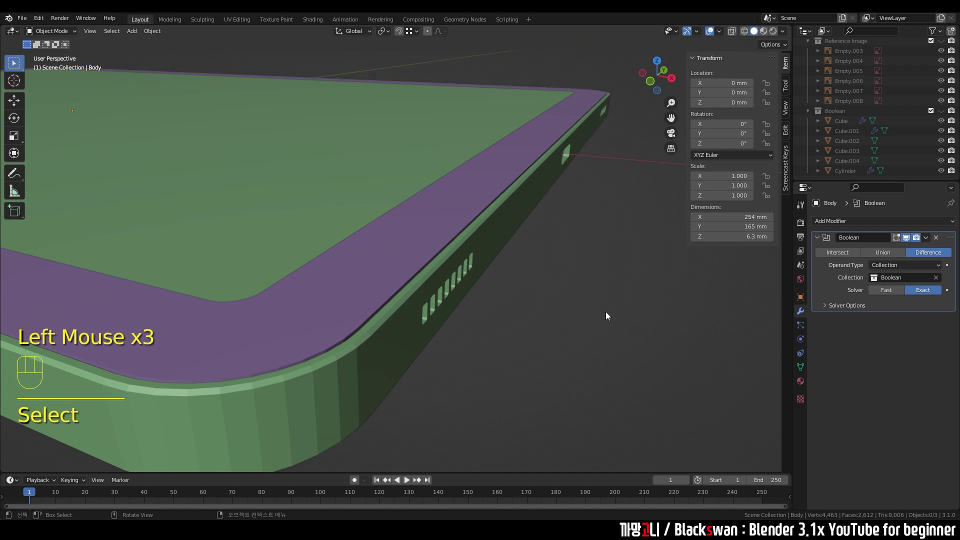
Step: Orbit and zoom around the body to inspect the cut vents and a port hole on its edge
drag(603, 314, 559, 292)
scroll(up, 3)
scroll(down, 3)
drag(496, 315, 514, 339)
click(513, 250)
scroll(up, 3)
scroll(up, 3)
click(945, 84)
drag(544, 307, 522, 299)
drag(522, 298, 510, 271)
text(s)
scroll(up, 3)
drag(501, 282, 454, 286)
scroll(down, 3)
middle_click(529, 295)
middle_click(437, 294)
drag(459, 297, 505, 288)
scroll(down, 3)
drag(566, 297, 446, 317)
drag(505, 305, 619, 308)
middle_click(572, 313)
scroll(up, 3)
scroll(down, 3)
middle_click(353, 338)
scroll(up, 3)
drag(409, 324, 416, 340)
drag(427, 347, 444, 319)
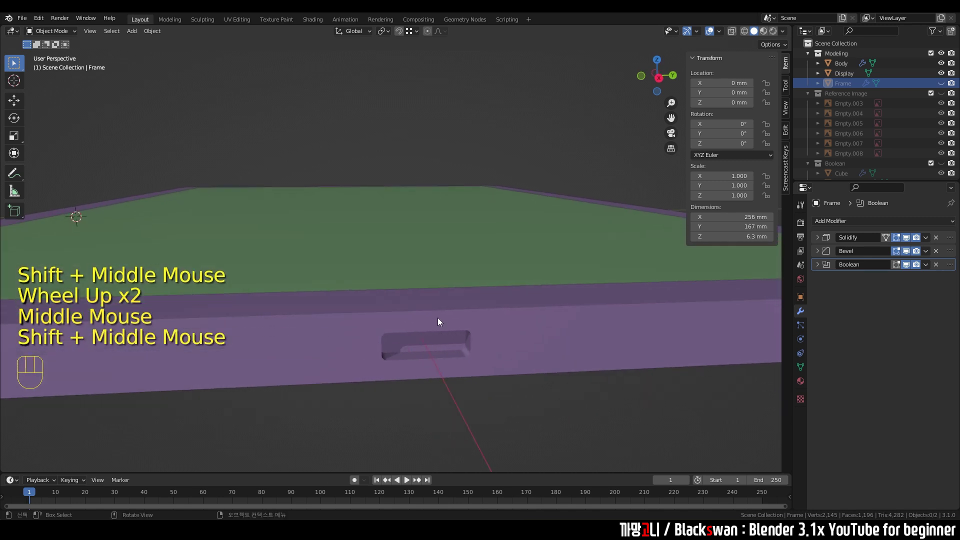
Step: Select the Body and view its side straight on in right orthographic view
scroll(up, 3)
middle_click(433, 332)
drag(440, 334, 425, 283)
drag(459, 323, 416, 324)
scroll(down, 3)
scroll(down, 3)
middle_click(462, 307)
click(470, 279)
key(`)
scroll(up, 3)
middle_click(475, 264)
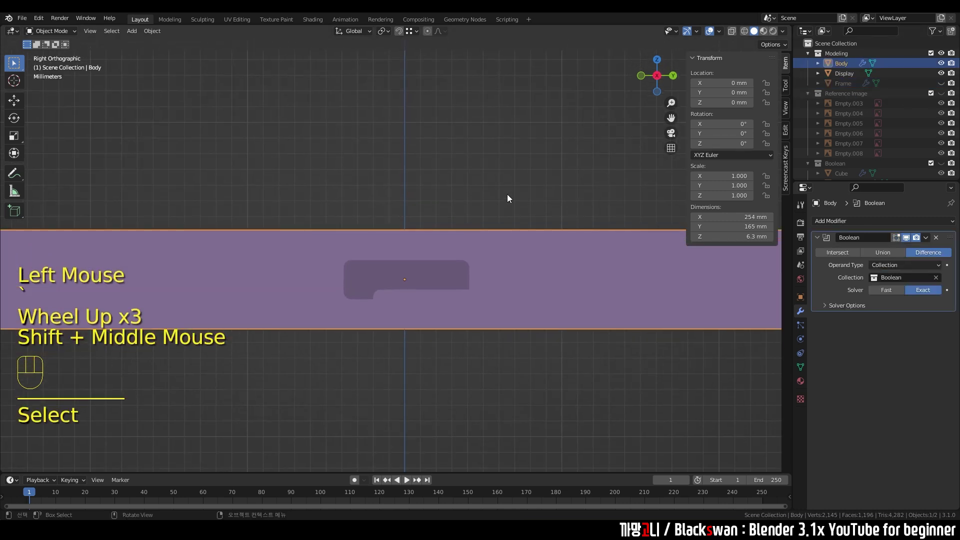
scroll(up, 3)
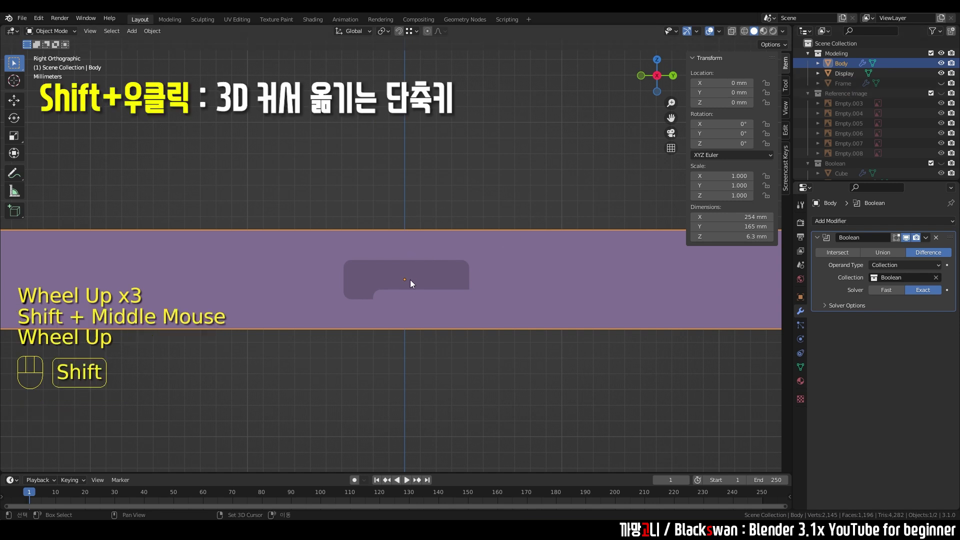
Step: Place the 3D cursor inside the port hole and bring up the Add menu for meshes
right_click(412, 283)
key(shift+s)
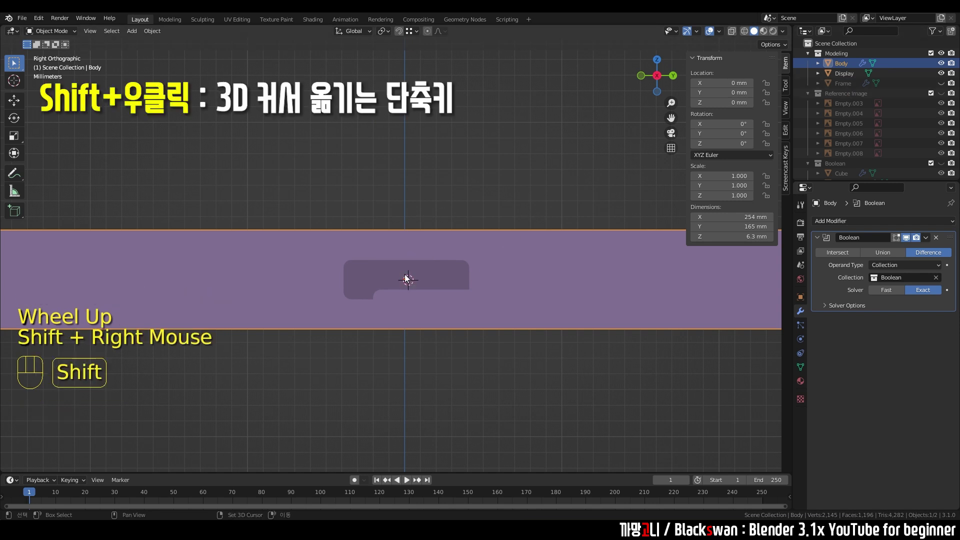
key(shift+a)
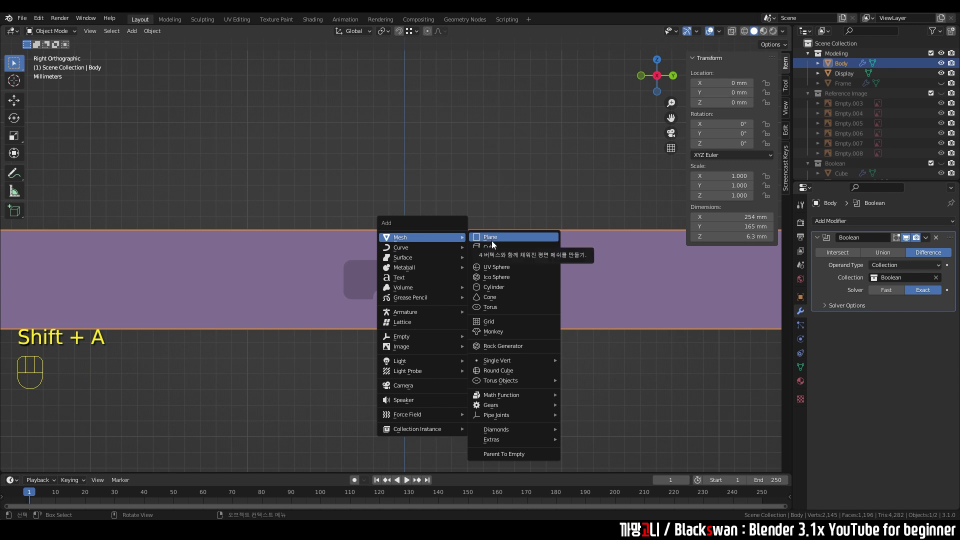
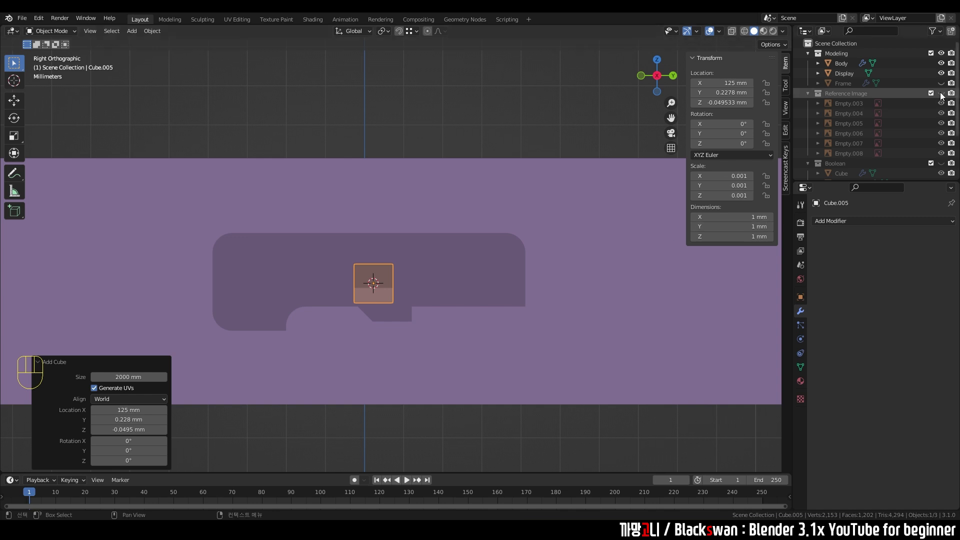
Step: Show the Reference Image collection and check the side reference photo without moving it
click(943, 95)
scroll(down, 3)
key(Tab)
key(Tab)
click(459, 175)
key(g)
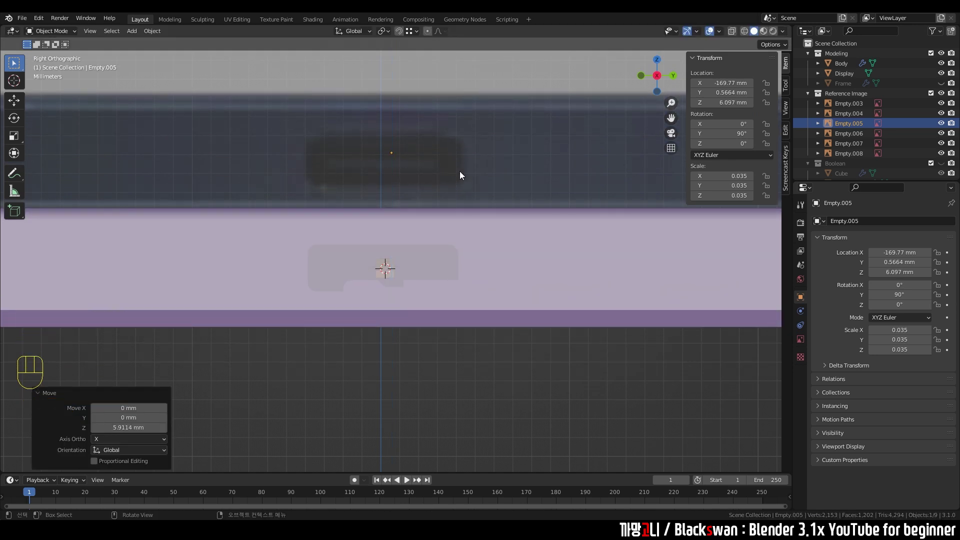
key(ctrl+z)
scroll(up, 3)
Step: Select the new small cube and stretch it into a thin 6 mm by 0.5 mm bar
click(390, 281)
drag(341, 292, 353, 259)
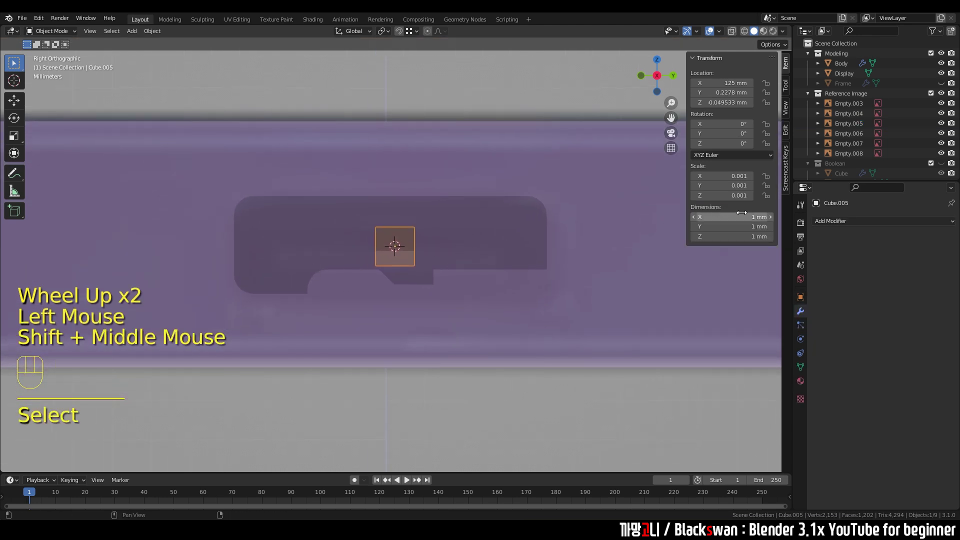
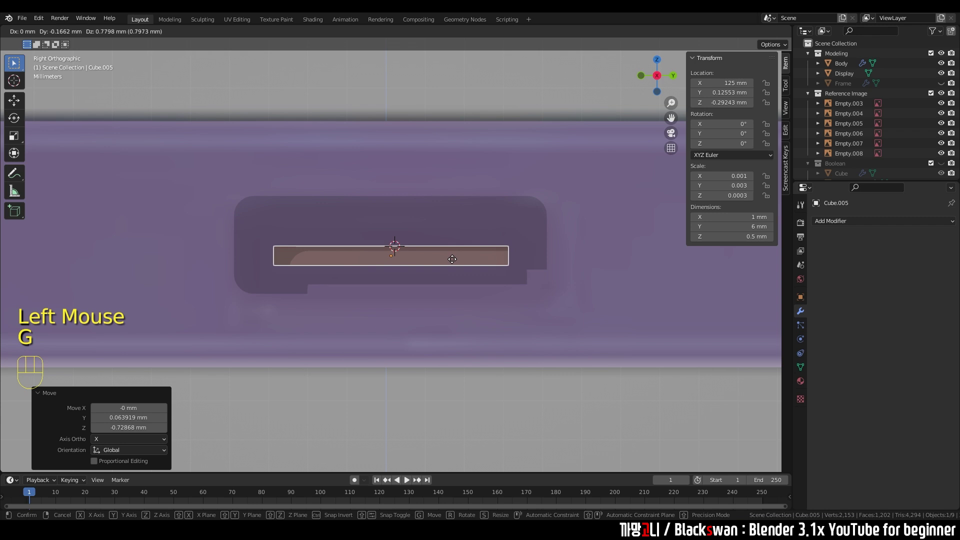
Step: Enter Edit Mode on Cube.005 and view it from above in X-ray through the body
scroll(down, 3)
drag(450, 268, 489, 291)
scroll(down, 3)
middle_click(477, 288)
scroll(up, 3)
key(Tab)
key(3)
click(444, 261)
scroll(down, 3)
drag(462, 274, 479, 297)
key(`)
scroll(up, 3)
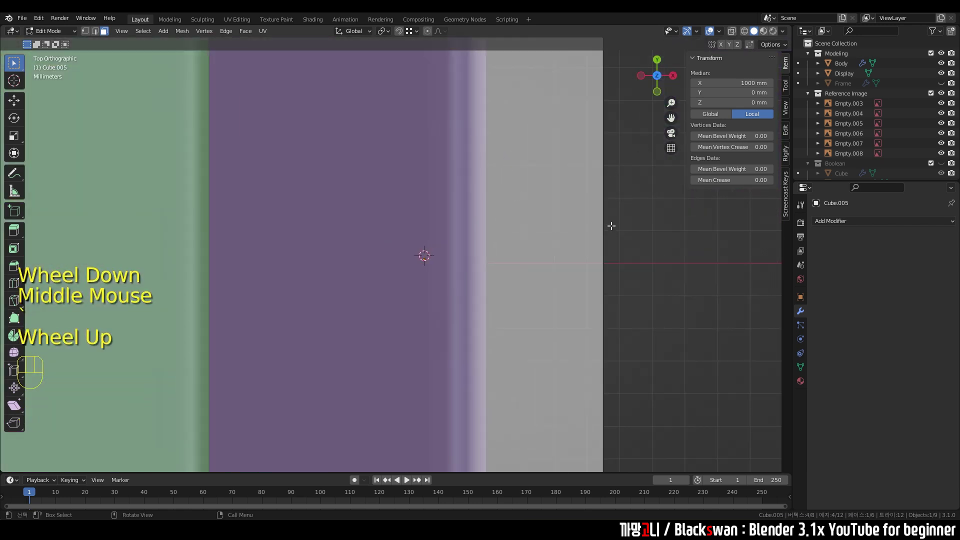
drag(543, 264, 451, 265)
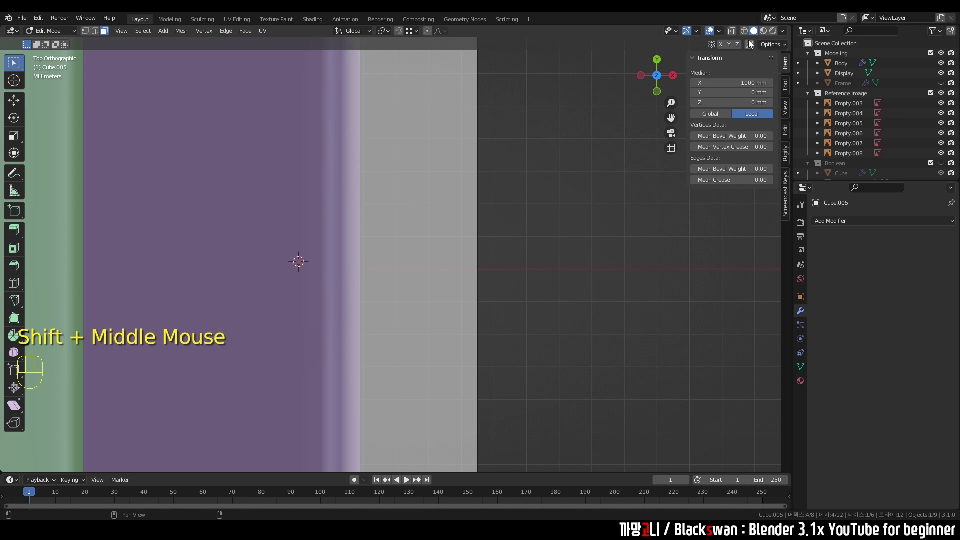
click(737, 34)
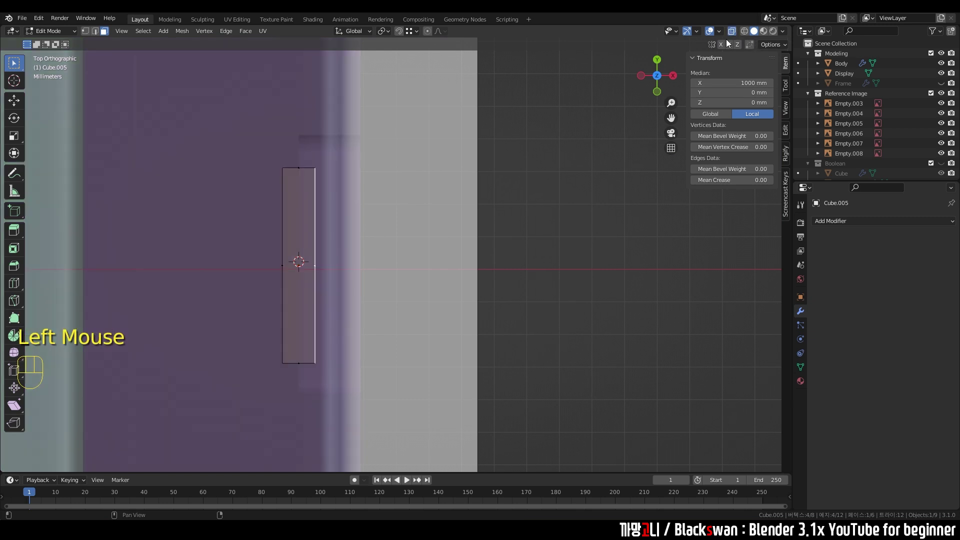
scroll(up, 3)
drag(367, 227, 465, 225)
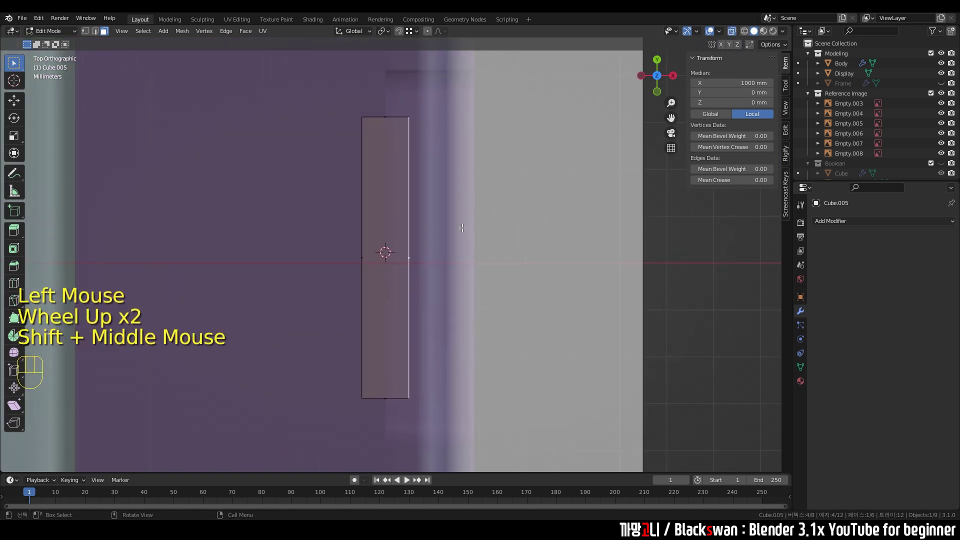
scroll(down, 3)
Step: Make a first attempt at moving the cutter's vertices along X and check the result in Object Mode
key(g)
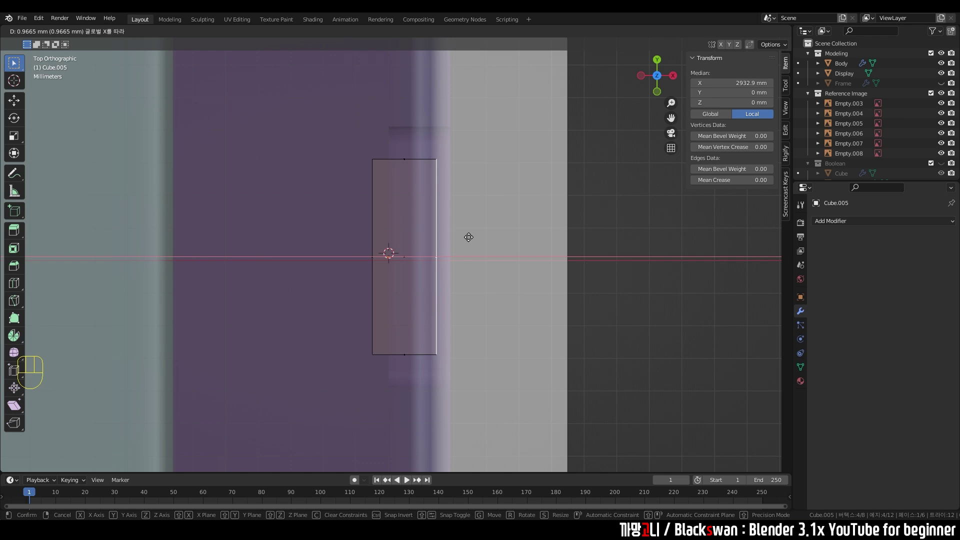
scroll(down, 3)
drag(442, 278, 394, 219)
scroll(up, 3)
drag(462, 269, 462, 247)
scroll(down, 3)
scroll(down, 3)
drag(734, 33, 533, 248)
scroll(up, 3)
scroll(down, 3)
key(Tab)
click(584, 297)
drag(521, 288, 542, 280)
click(554, 304)
scroll(down, 3)
scroll(down, 3)
scroll(down, 3)
drag(431, 255, 437, 265)
scroll(up, 3)
scroll(down, 3)
middle_click(511, 261)
scroll(up, 3)
middle_click(537, 249)
Step: Slide Cube.005 outward along X so the 2.63 × 6 × 0.5 mm bar sits across the body's edge
drag(456, 259, 942, 86)
click(942, 85)
click(535, 226)
drag(425, 275, 429, 267)
scroll(up, 3)
drag(381, 283, 525, 249)
scroll(up, 3)
click(434, 199)
key(Tab)
key(`)
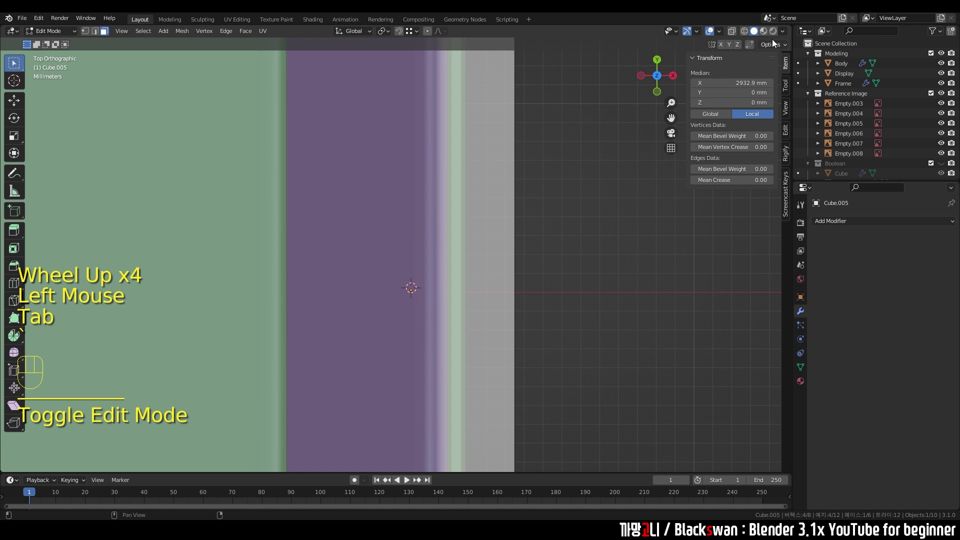
click(732, 35)
scroll(up, 3)
key(g)
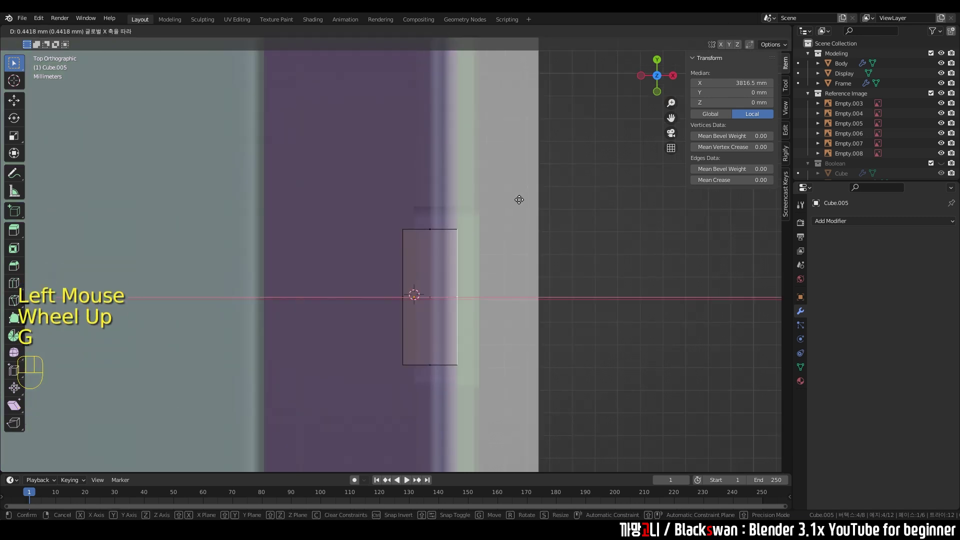
scroll(down, 3)
drag(516, 246, 460, 202)
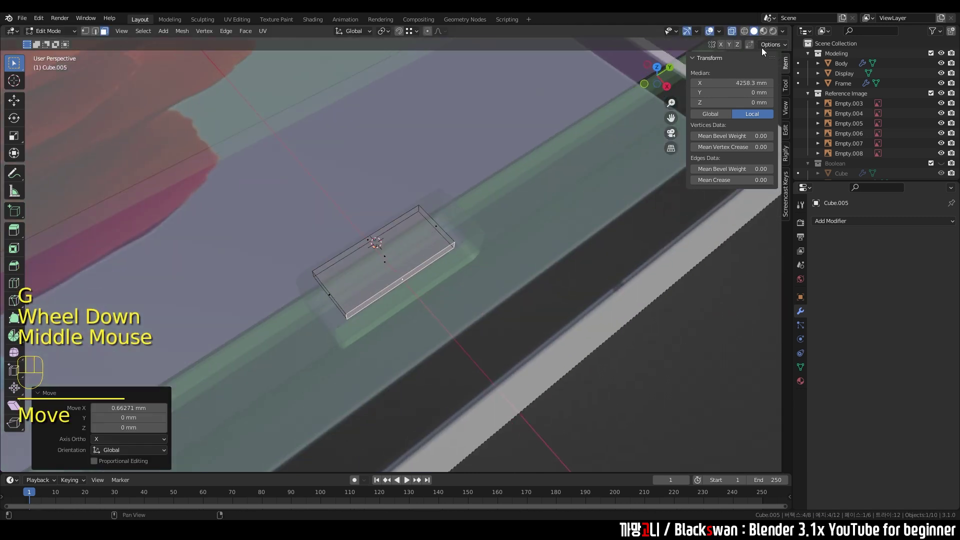
key(Tab)
key(Tab)
Step: Turn off X-ray, hide the reference empties again and orbit the tablet edge to inspect the cutter
click(735, 31)
scroll(down, 3)
middle_click(444, 233)
click(543, 281)
scroll(down, 3)
click(946, 94)
drag(514, 284, 443, 286)
scroll(up, 3)
scroll(down, 3)
drag(356, 306, 453, 317)
drag(436, 311, 468, 291)
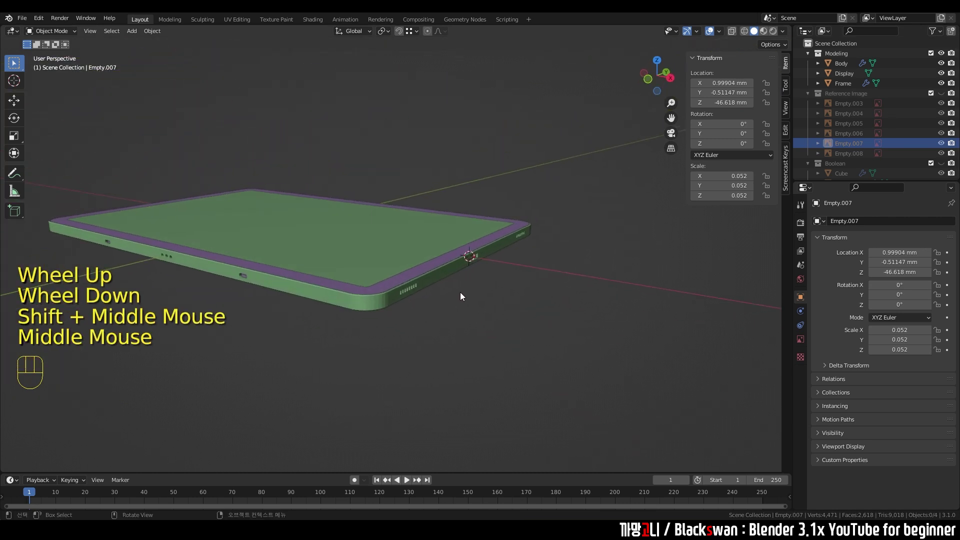
Step: Orbit, pan and zoom around the tablet to inspect its body and edge from several angles
scroll(up, 3)
drag(441, 290, 459, 278)
scroll(up, 3)
scroll(down, 3)
drag(376, 306, 420, 314)
drag(420, 320, 440, 330)
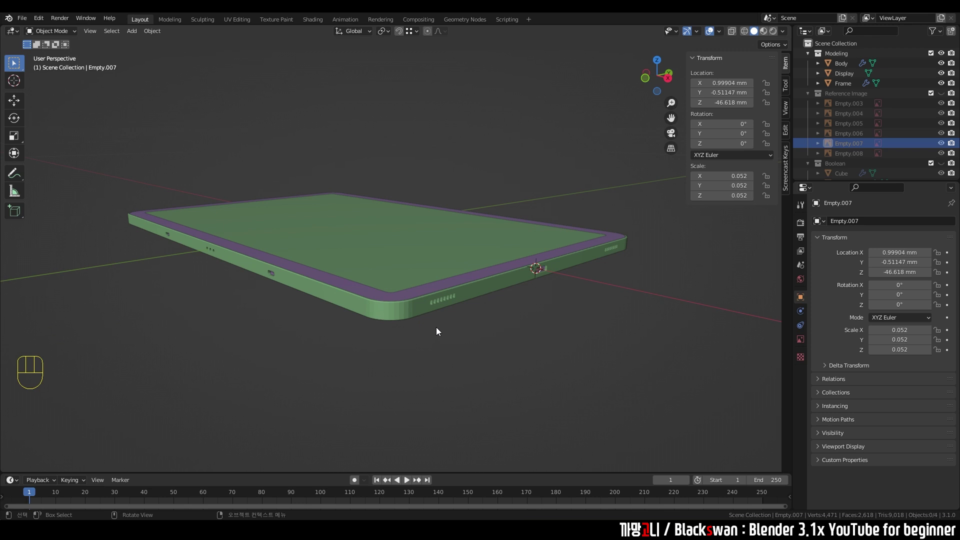
middle_click(400, 252)
scroll(down, 3)
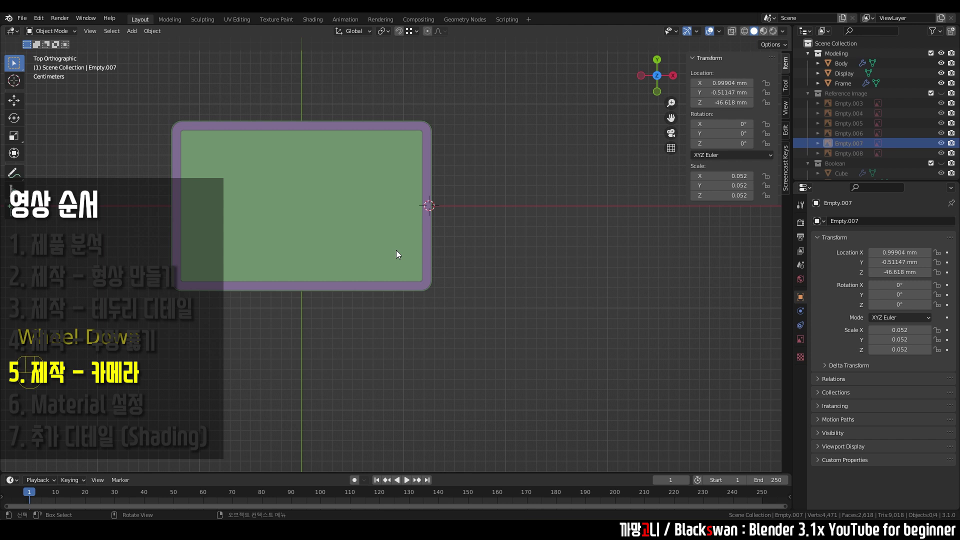
scroll(up, 3)
drag(352, 209, 438, 247)
scroll(up, 3)
drag(433, 227, 946, 96)
click(945, 95)
scroll(up, 3)
drag(441, 160, 385, 258)
scroll(up, 3)
scroll(down, 3)
middle_click(280, 359)
scroll(up, 3)
drag(370, 334, 408, 290)
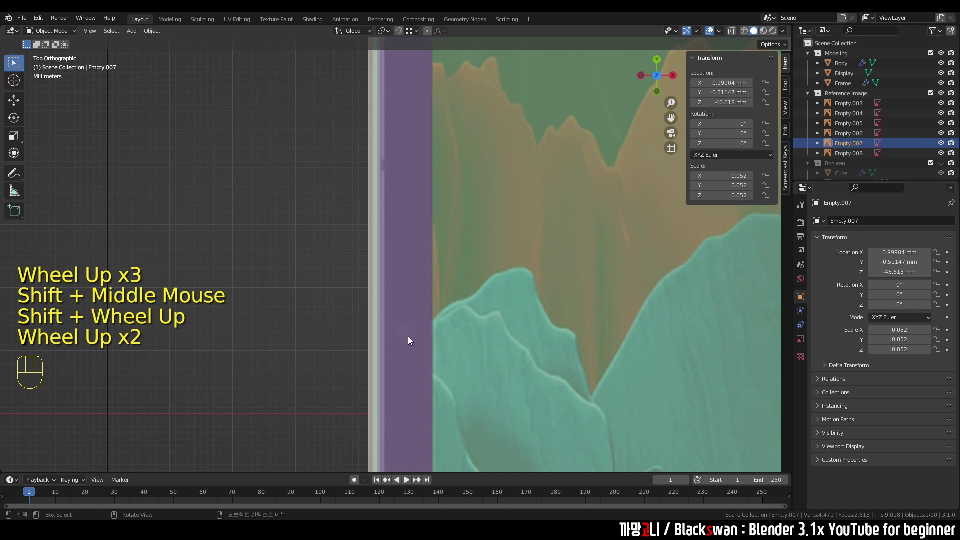
scroll(down, 3)
drag(547, 243, 370, 321)
scroll(up, 3)
scroll(up, 3)
click(510, 135)
scroll(down, 3)
drag(523, 311, 471, 292)
click(471, 292)
middle_click(458, 280)
drag(506, 261, 492, 192)
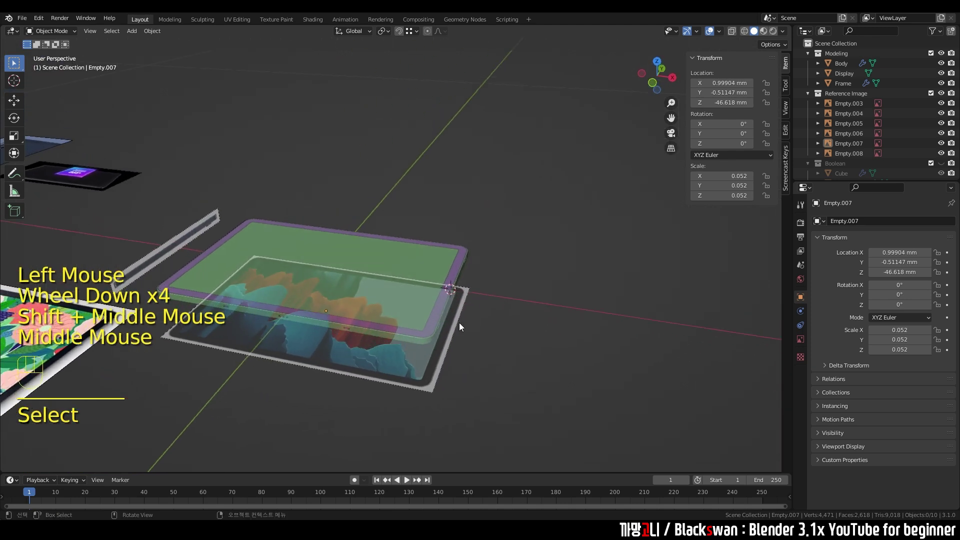
click(421, 365)
scroll(up, 3)
scroll(up, 3)
Step: Isolate the Body in Local View, switch to top view and zoom in on its top rim
click(535, 257)
key(/)
click(542, 250)
drag(495, 279, 507, 304)
key(`)
scroll(up, 3)
drag(443, 208, 423, 245)
scroll(up, 3)
scroll(up, 3)
click(407, 192)
scroll(up, 3)
drag(336, 249, 390, 234)
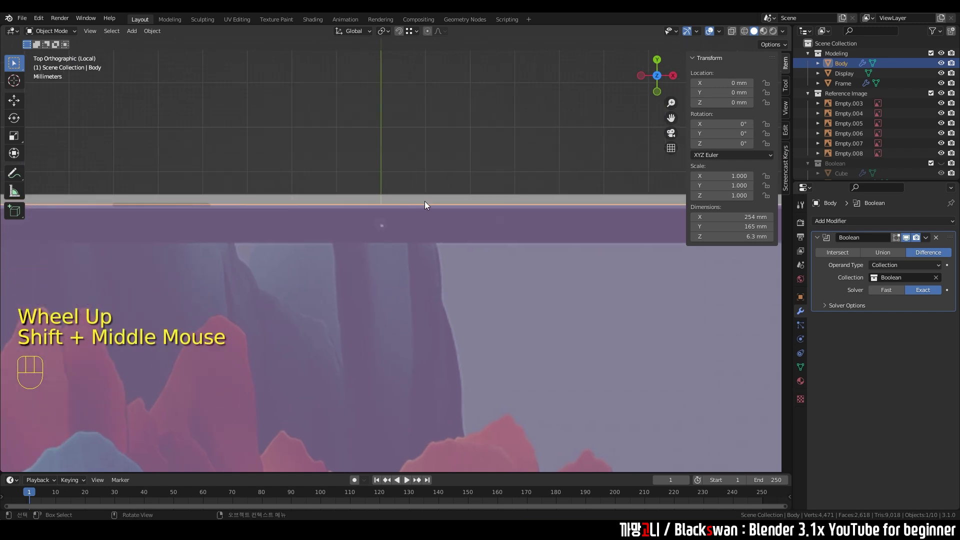
Step: Enter Edit Mode on the isolated Body and frame the rim for adding the cross edge
click(418, 133)
click(386, 231)
key(Tab)
scroll(up, 3)
middle_click(384, 167)
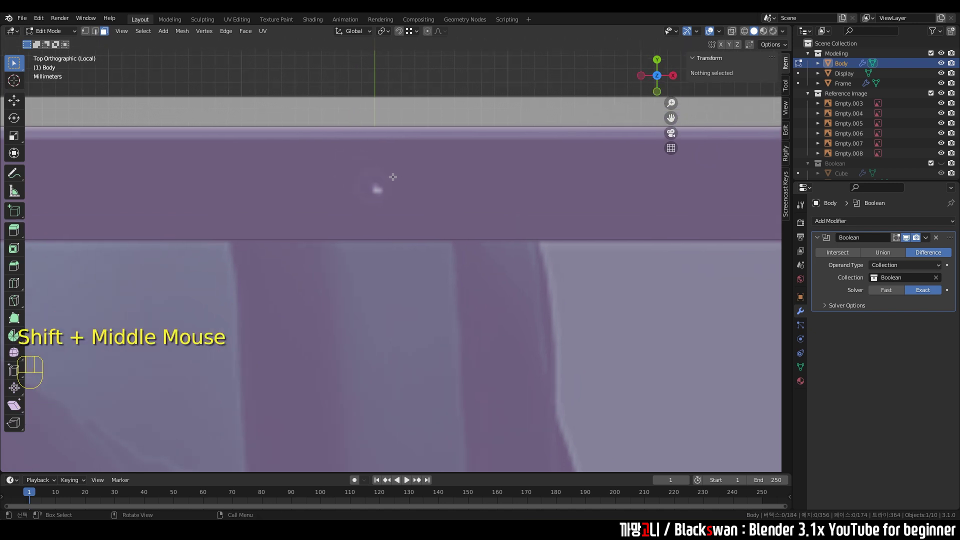
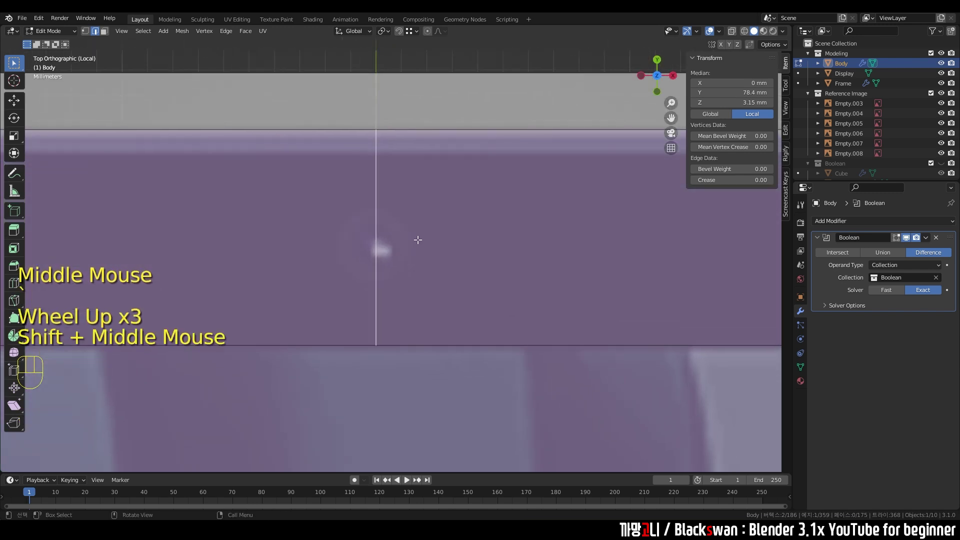
Step: Confirm the bevelled strip on the rim, select its face and nudge it into a small square patch
key(ctrl+b)
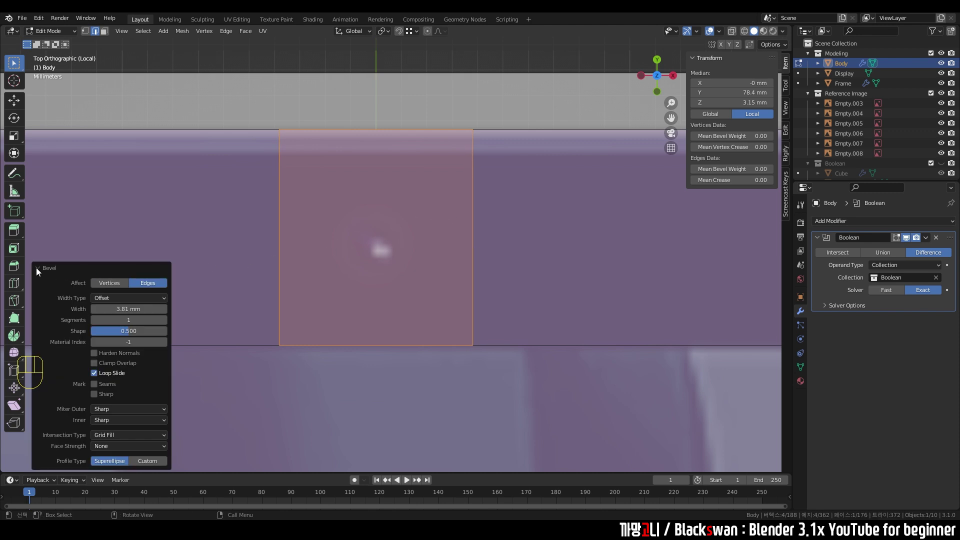
click(39, 269)
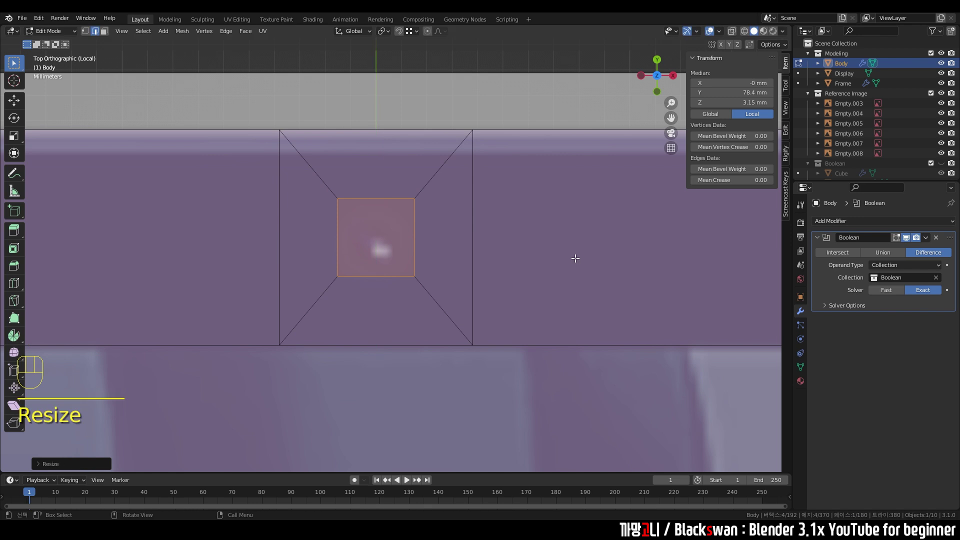
key(g)
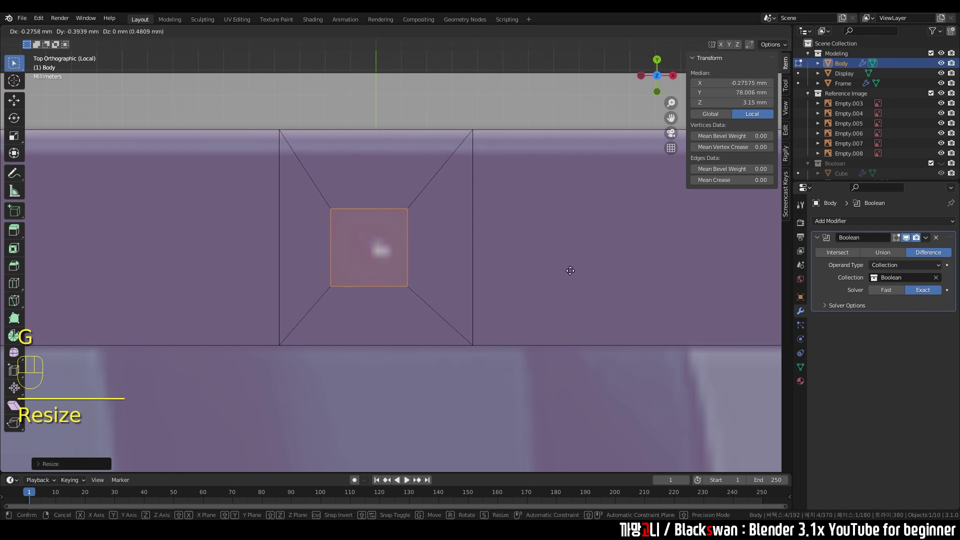
text(r)
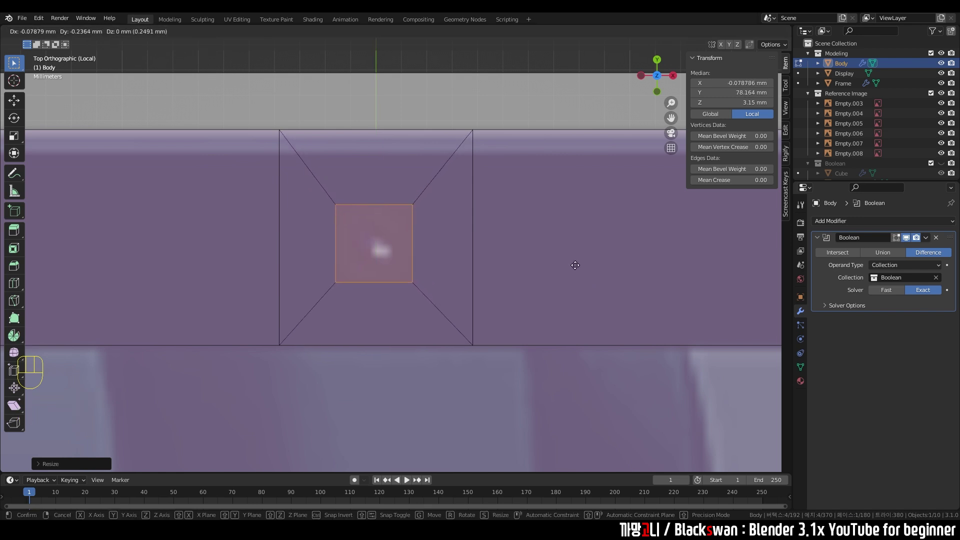
scroll(up, 3)
scroll(up, 3)
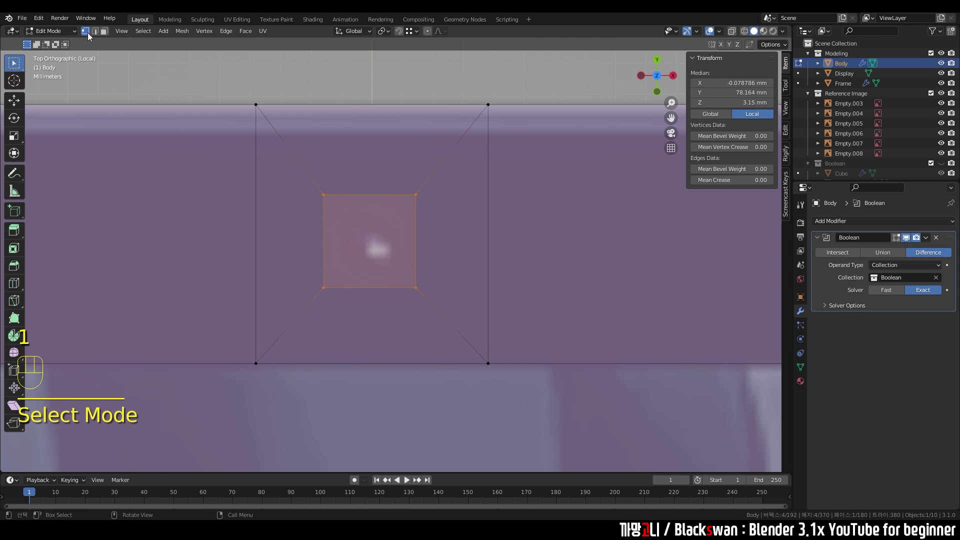
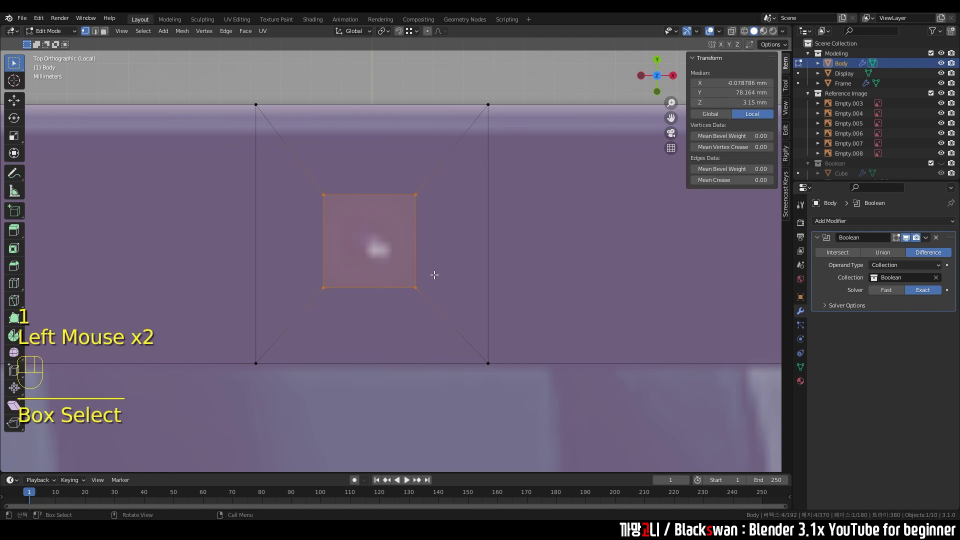
drag(417, 194, 385, 242)
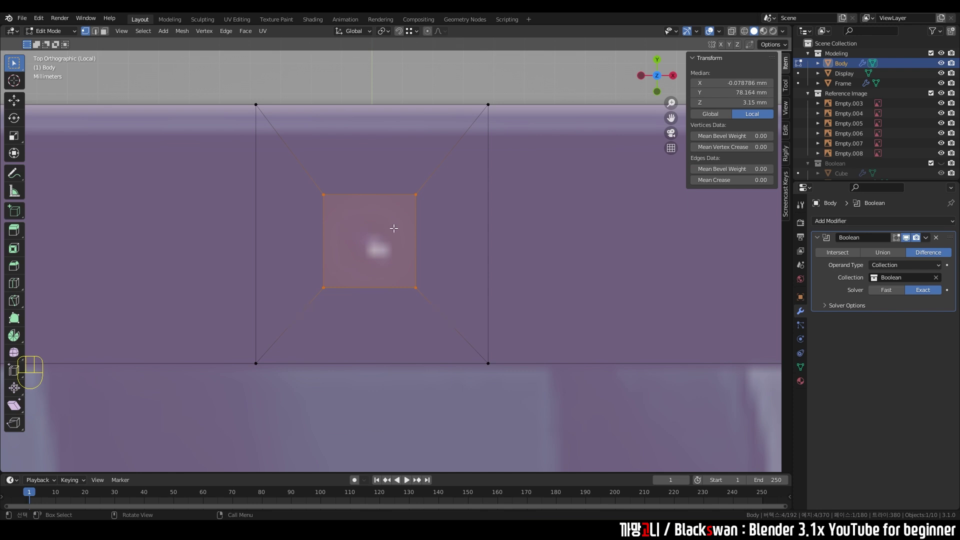
drag(403, 229, 403, 266)
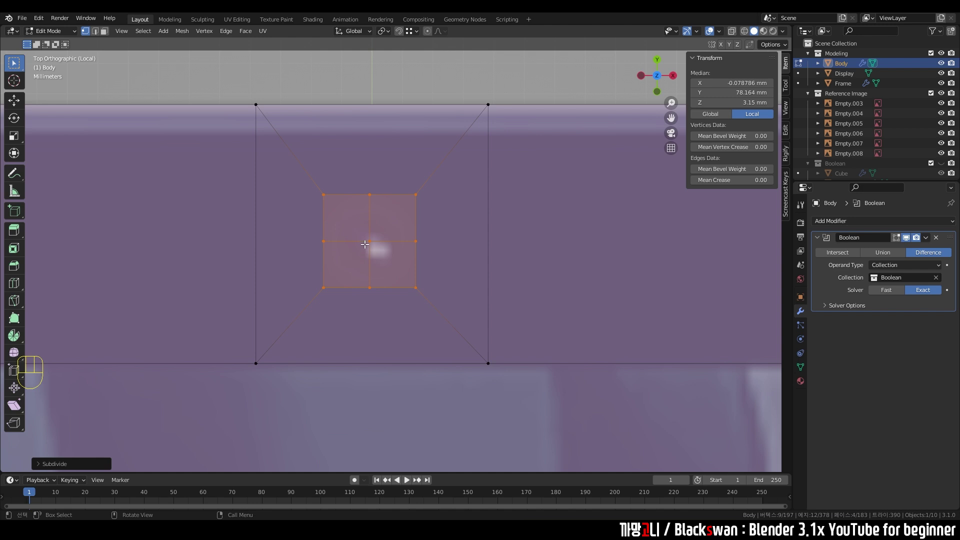
Step: Reselect the small square face and subdivide its edges from the context menu
click(366, 243)
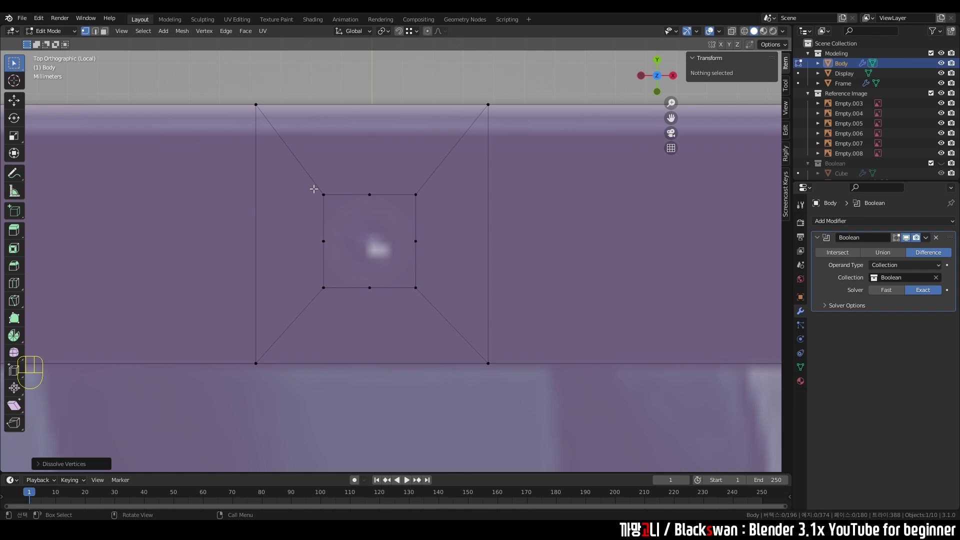
drag(306, 171, 439, 308)
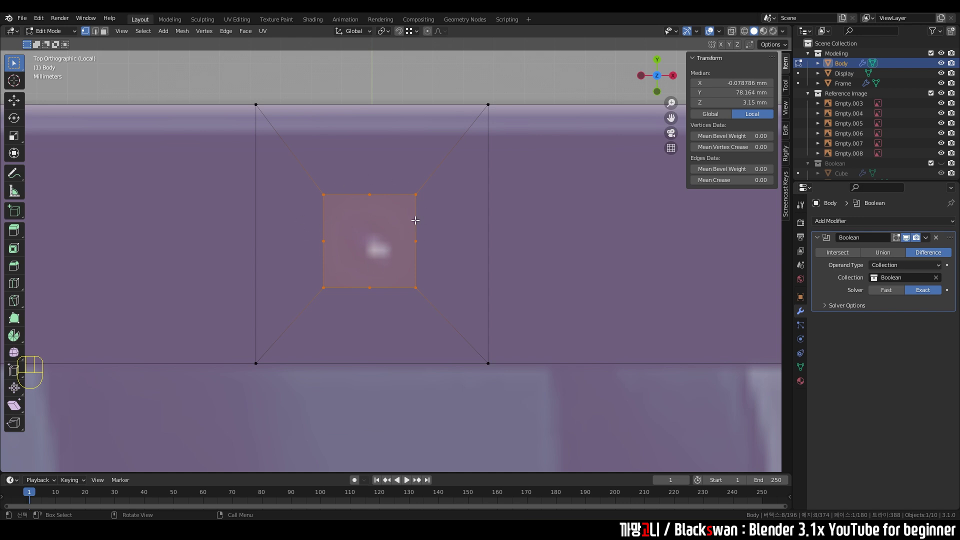
right_click(417, 222)
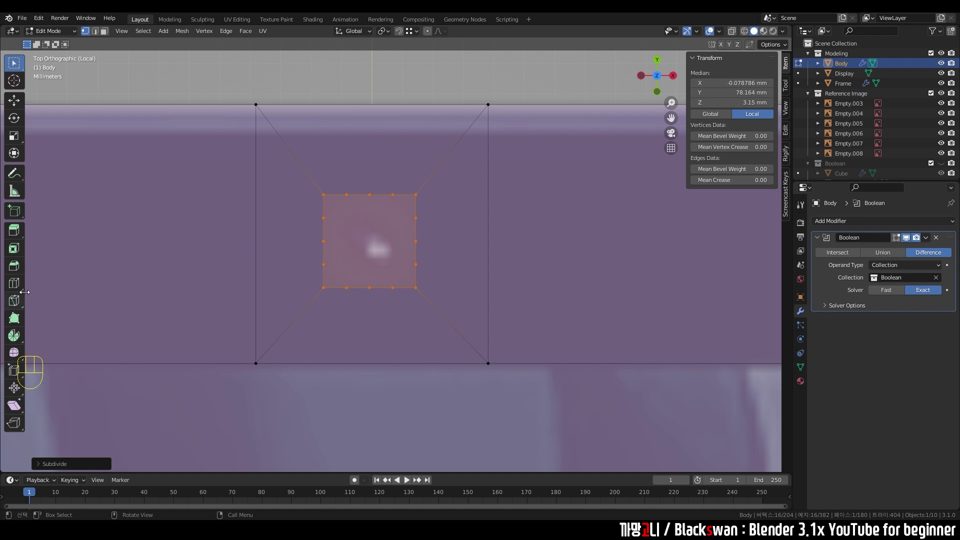
drag(18, 388, 19, 411)
drag(20, 407, 384, 240)
Step: Round the subdivided square into a circle with To Sphere at 1 and shift it into place on the rim
key(shift+alt+s)
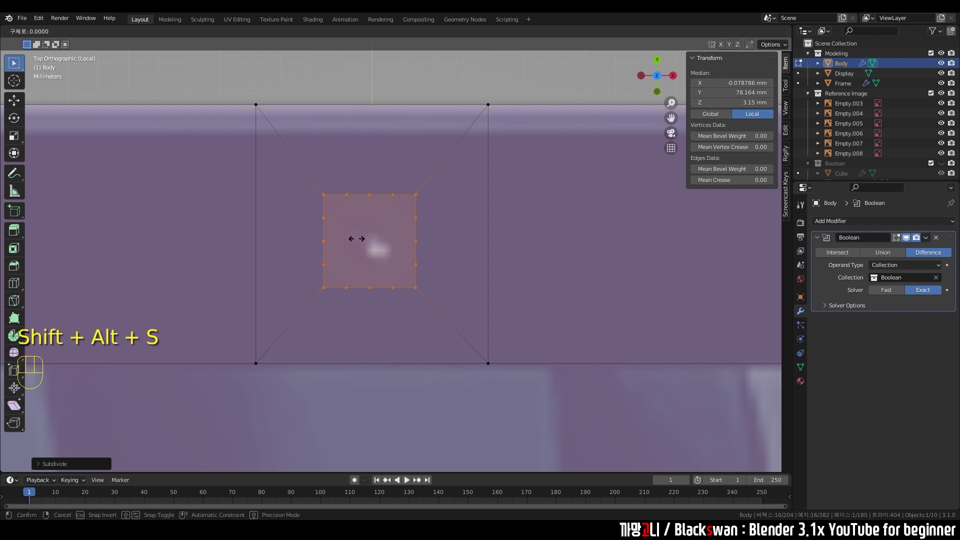
key(s)
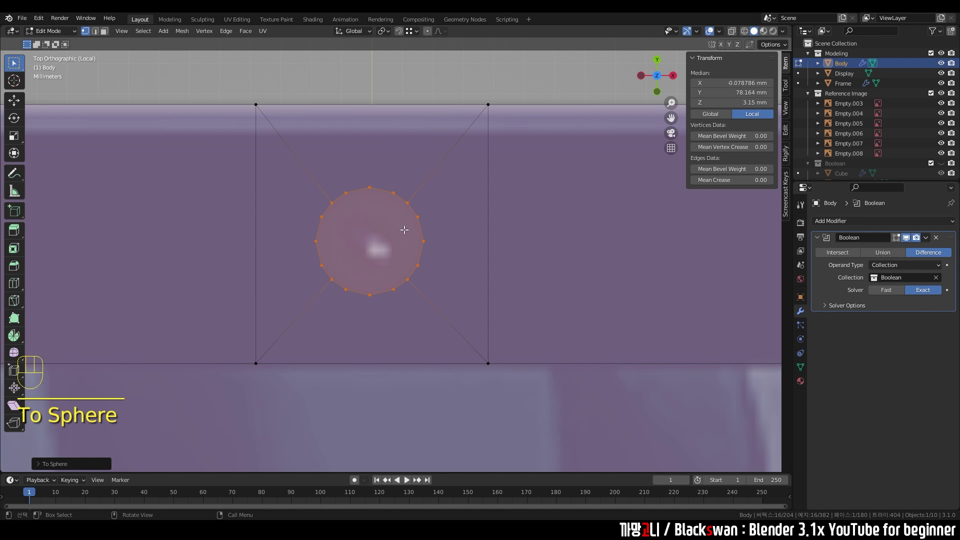
scroll(up, 3)
key(g)
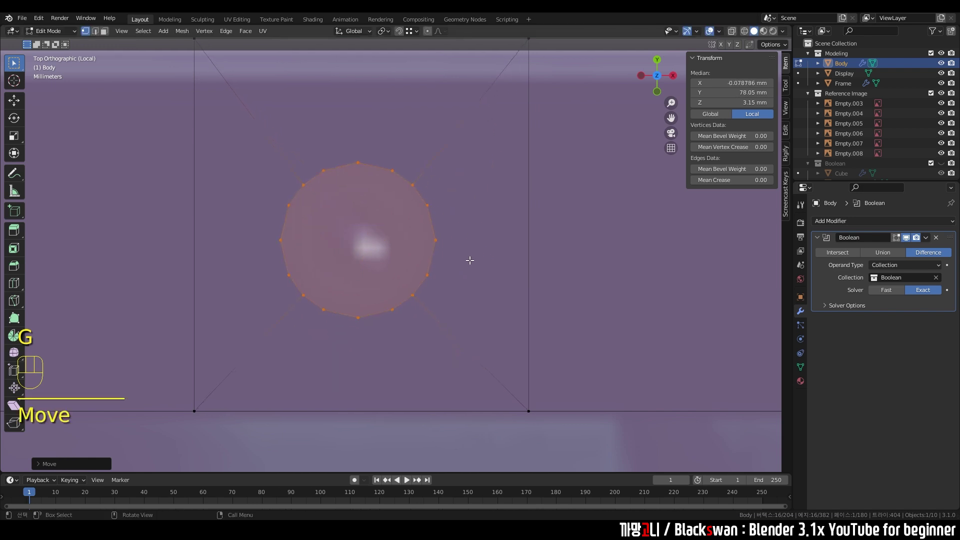
key(g)
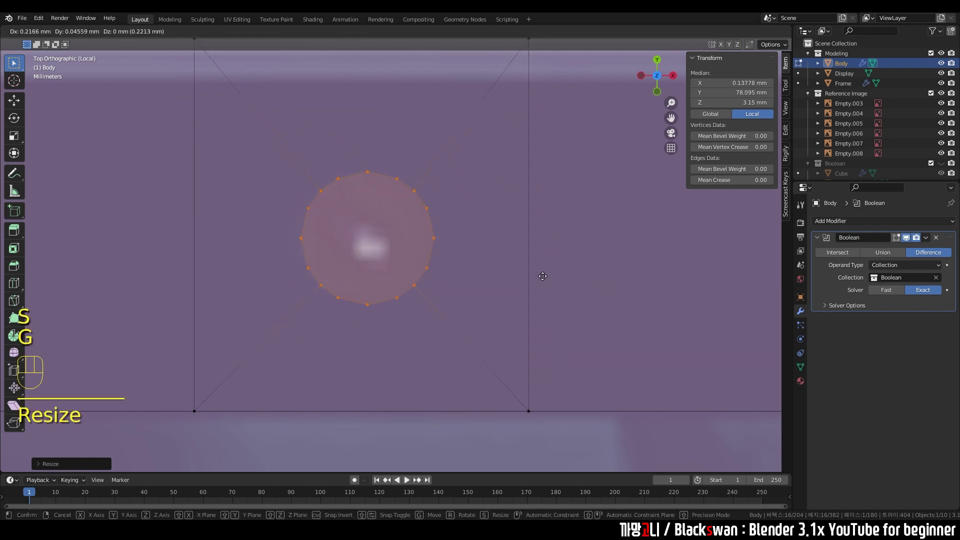
key(s)
key(g)
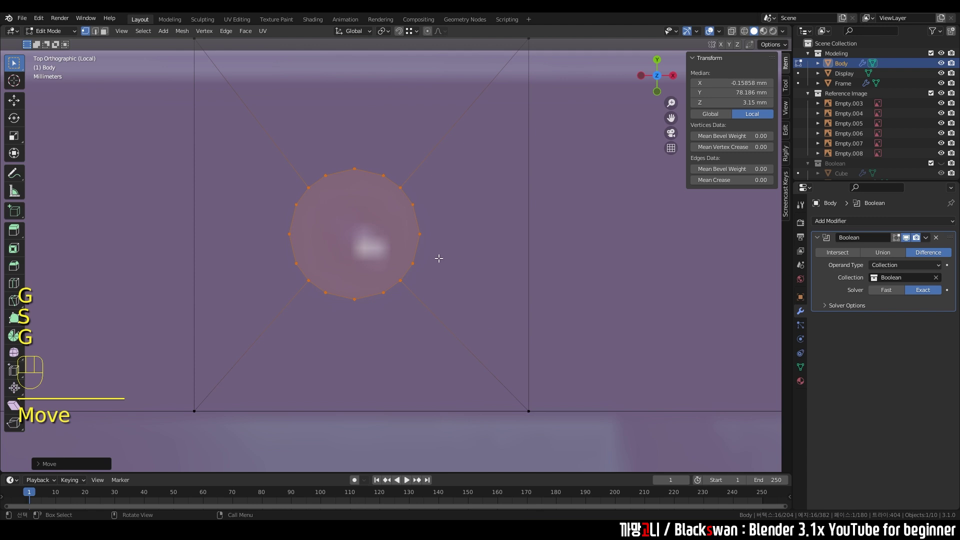
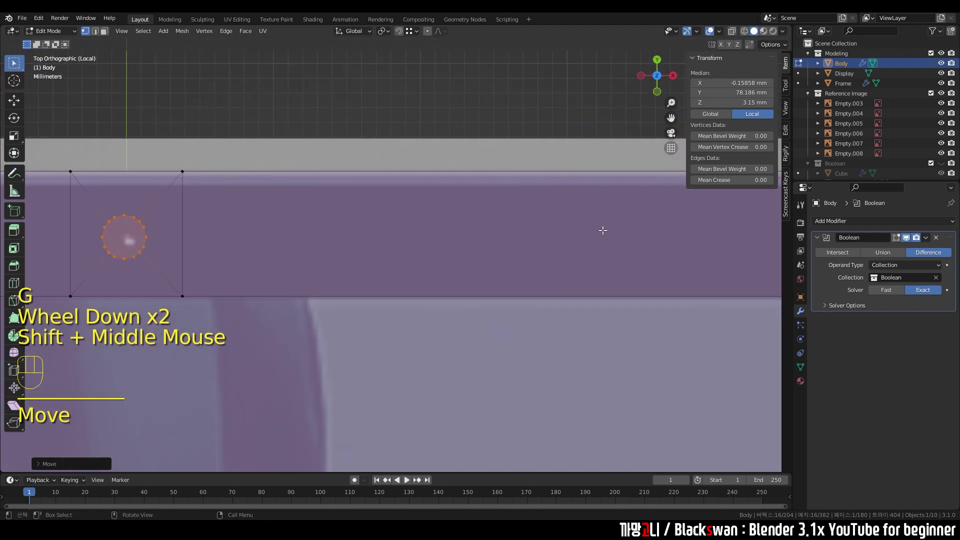
Step: Reframe the body's edge band and bevel the cross edge into a strip face (Ctrl+B)
middle_click(621, 237)
middle_click(505, 239)
middle_click(436, 235)
scroll(down, 3)
middle_click(439, 238)
scroll(up, 3)
scroll(up, 3)
middle_click(580, 232)
scroll(up, 3)
middle_click(533, 267)
scroll(up, 3)
scroll(down, 3)
scroll(up, 3)
key(s)
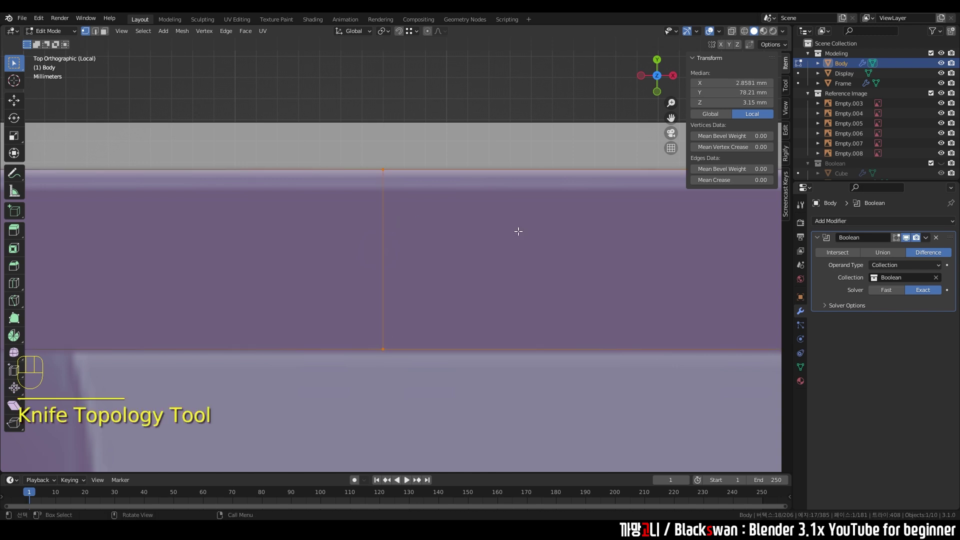
key(ctrl+b)
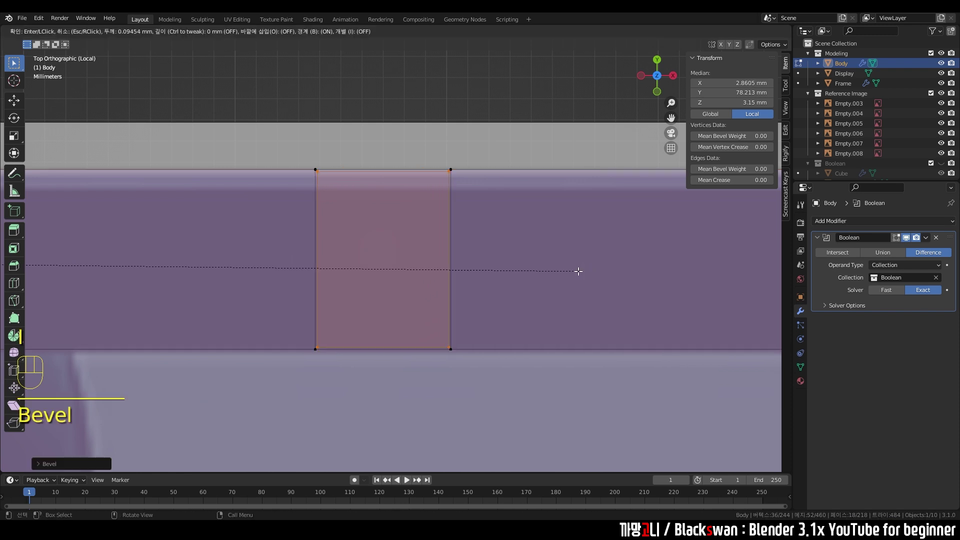
Step: Inset the strip face and scale and move it into a small square port on the band
key(i)
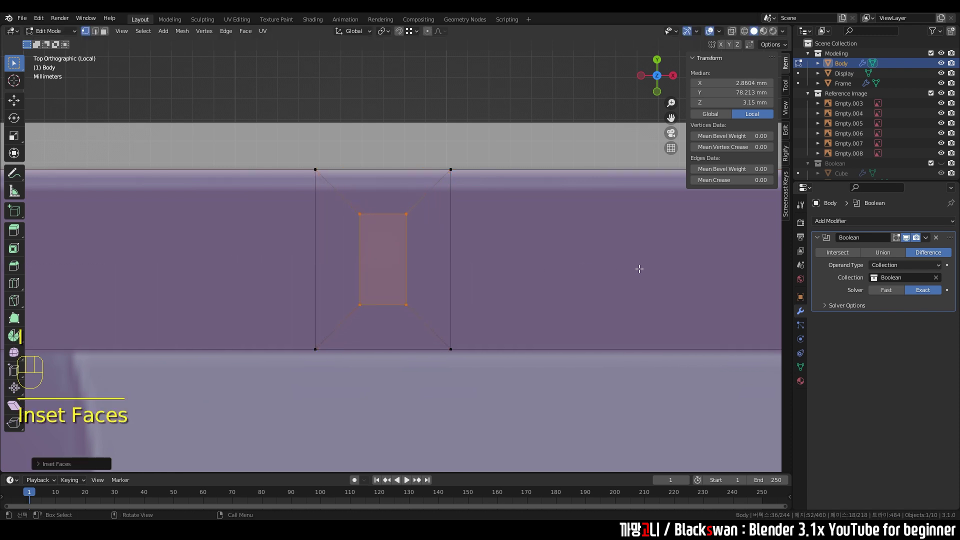
key(s)
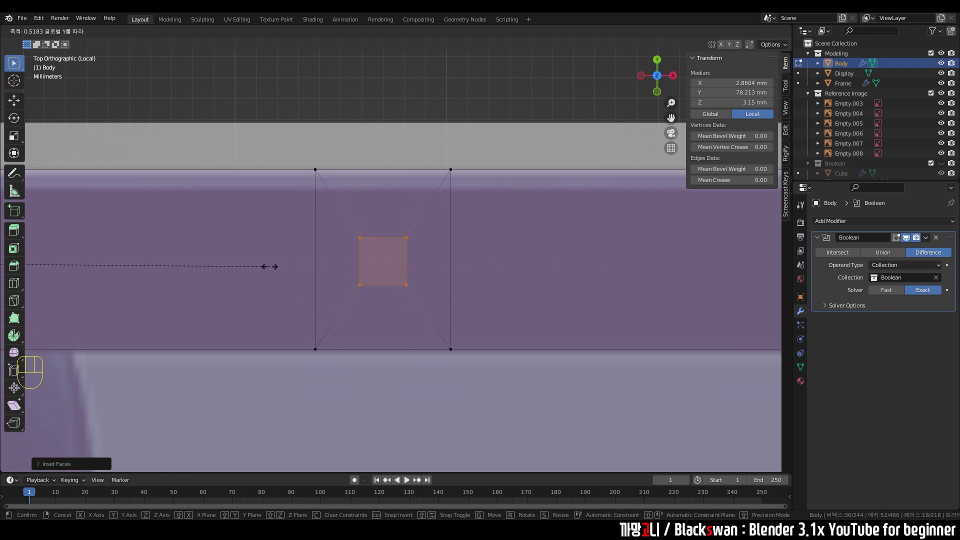
key(g)
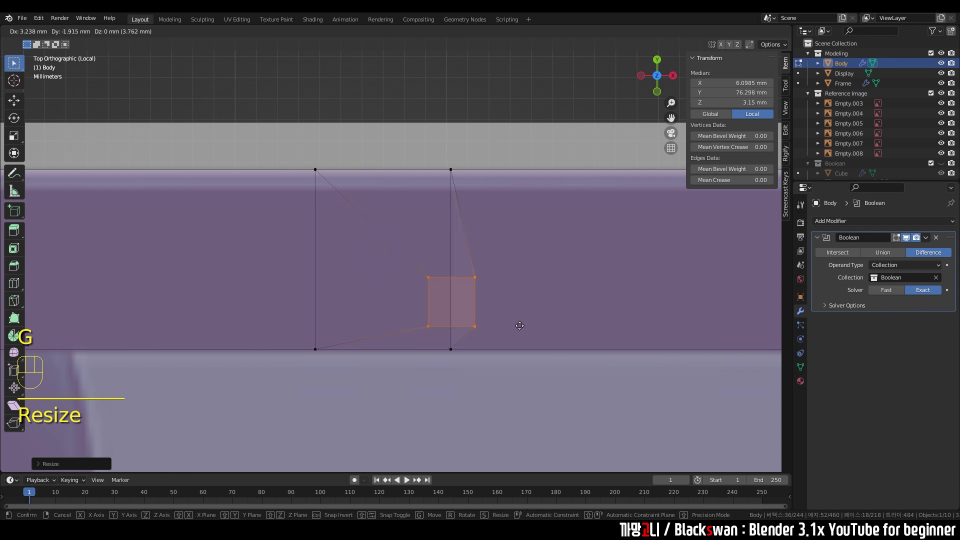
key(r)
key(s)
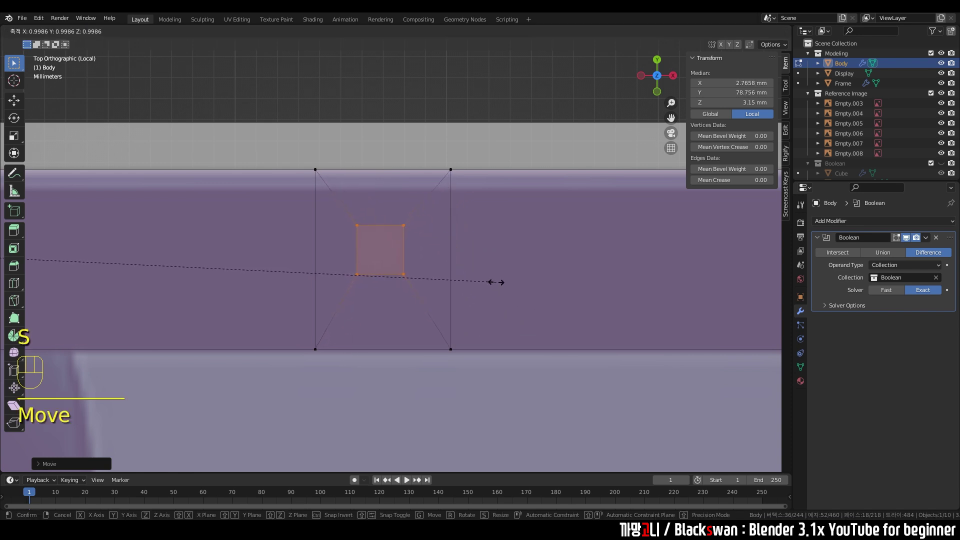
scroll(down, 3)
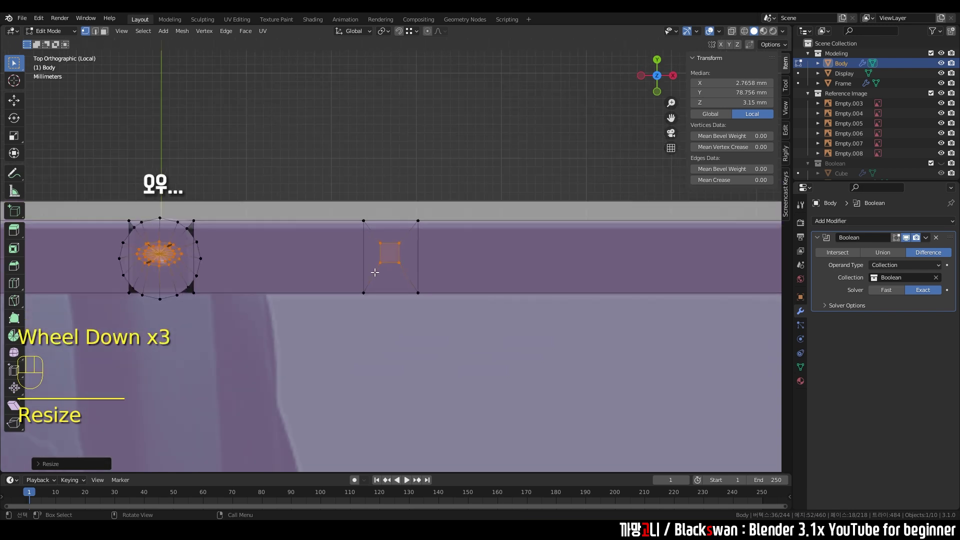
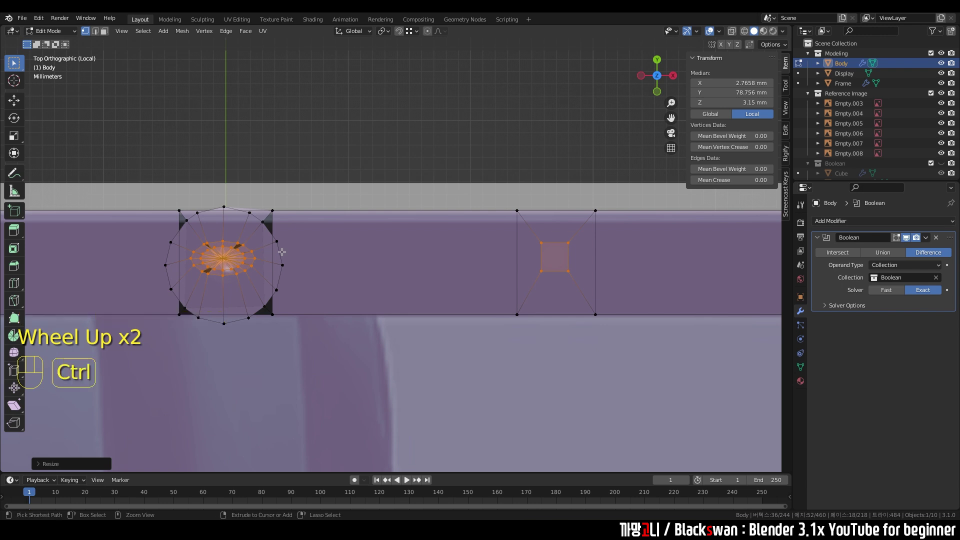
Step: Undo the square port steps back to the single cross edge on the band
key(ctrl+z)
key(ctrl+z)
key(ctrl+z)
key(ctrl+z)
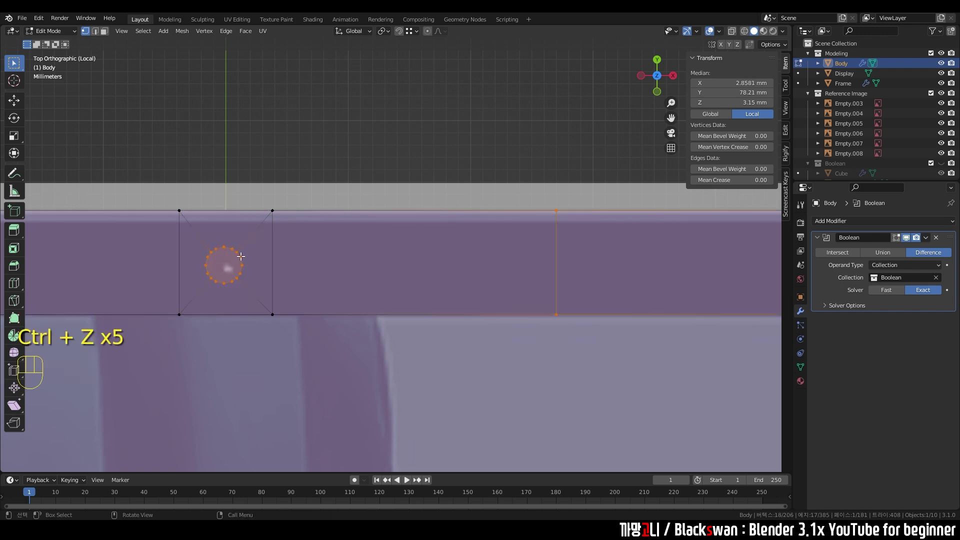
Step: Select the cross edge on the band and bevel it into a strip face (Ctrl+B)
click(558, 212)
click(555, 207)
text(Belect)
click(555, 310)
scroll(up, 3)
drag(566, 269, 406, 248)
scroll(up, 3)
middle_click(478, 252)
key(ctrl+b)
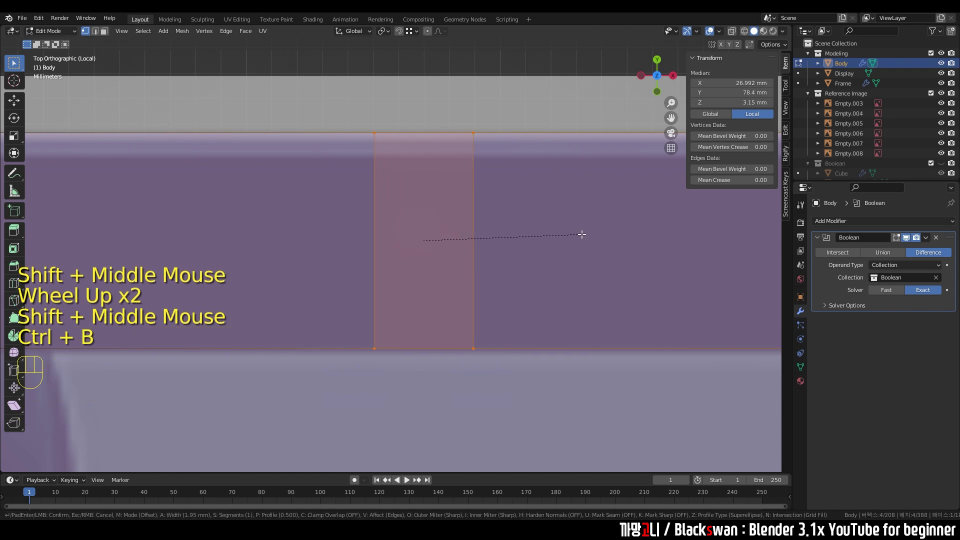
Step: Inset the strip face and scale and move it into a small square port patch
key(i)
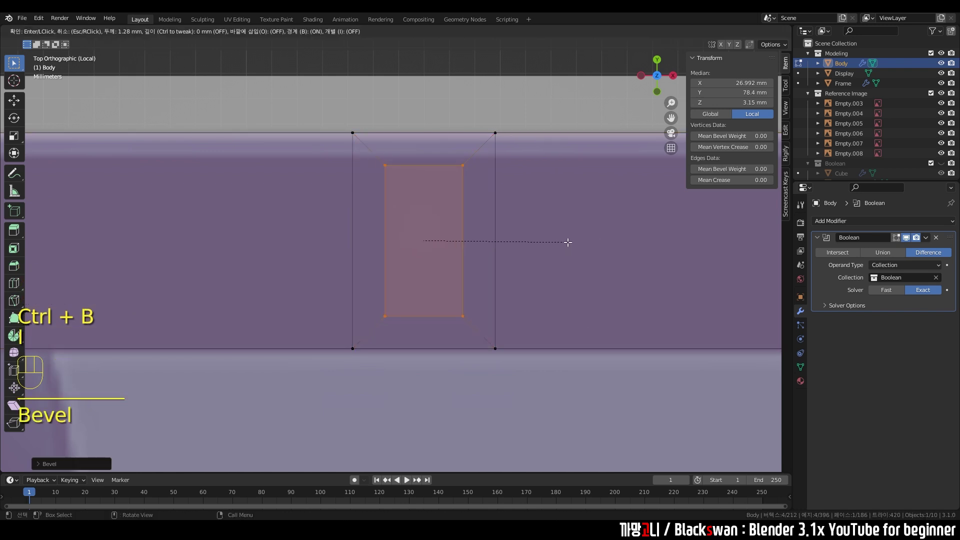
key(s)
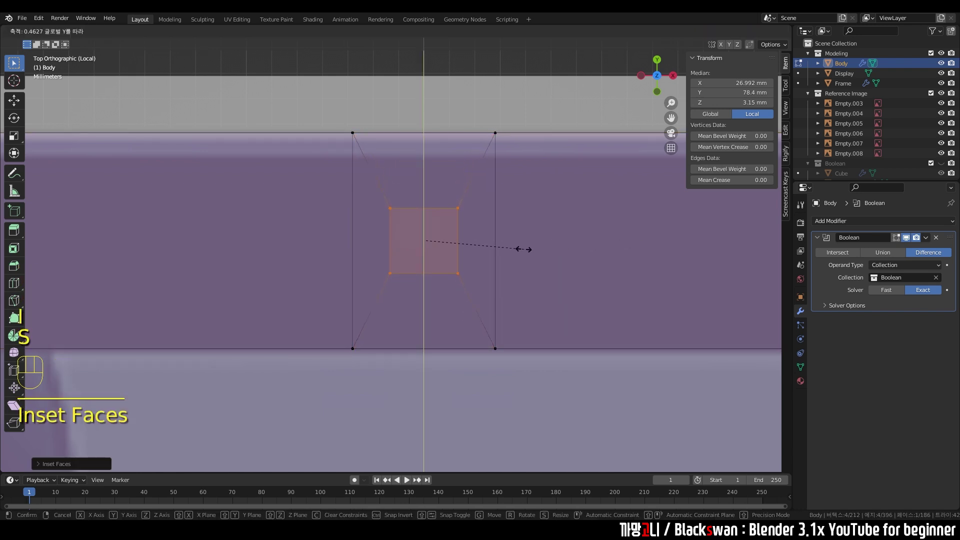
key(g)
key(s)
key(g)
scroll(up, 3)
middle_click(467, 265)
Step: Subdivide the square patch from the context menu, then reselect its faces
right_click(479, 242)
drag(419, 208, 439, 226)
key(x)
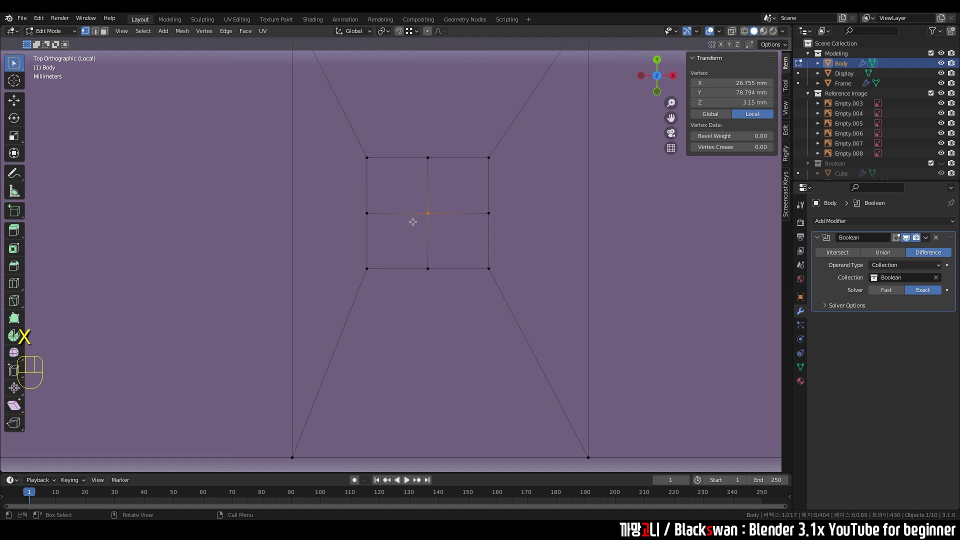
key(ctrl+x)
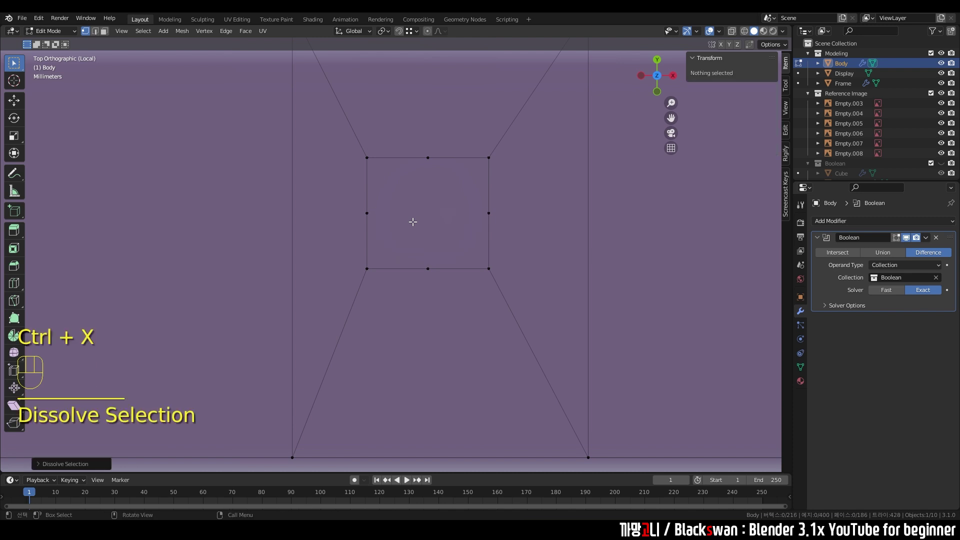
scroll(down, 3)
drag(382, 183, 496, 285)
scroll(down, 3)
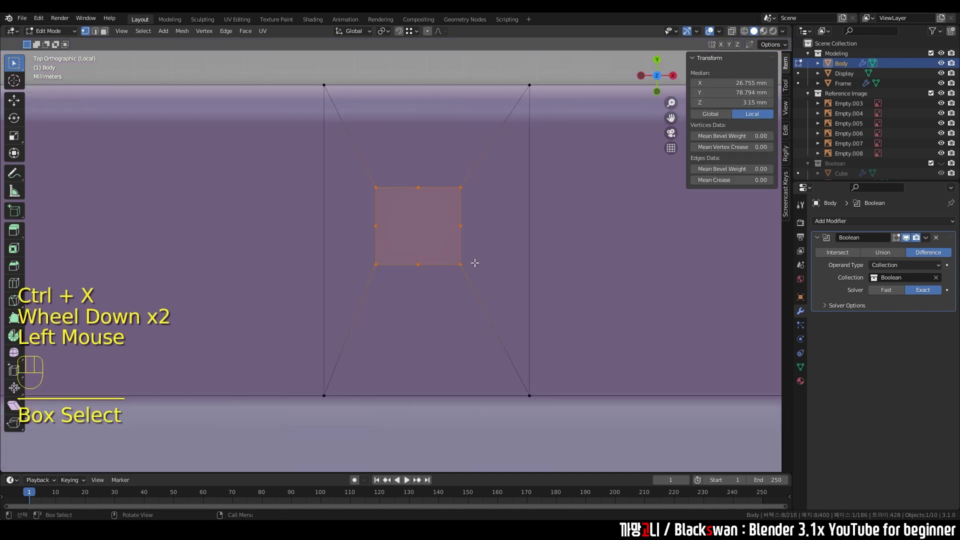
Step: Round the square into a circular port face with To Sphere at 1 and adjust its position in the band
right_click(452, 222)
scroll(up, 3)
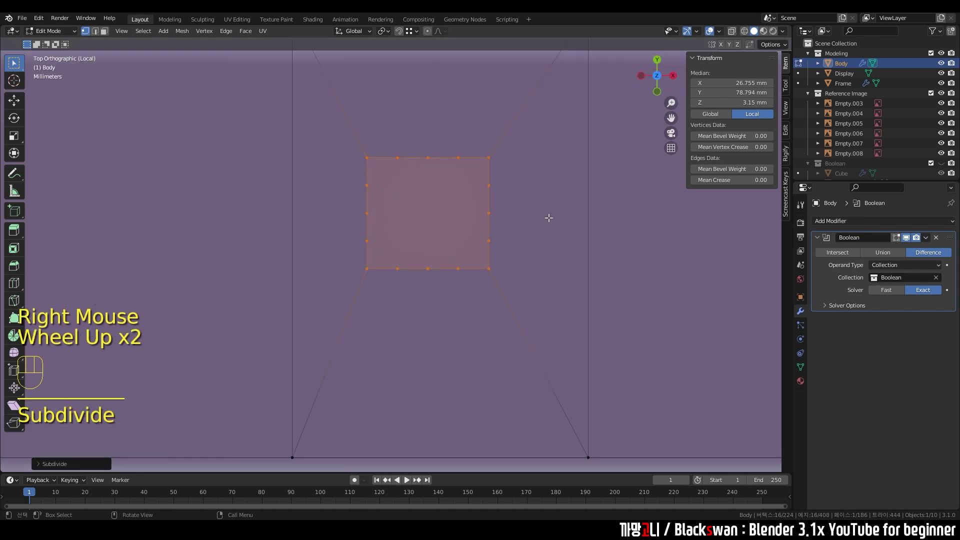
key(shift+alt+s)
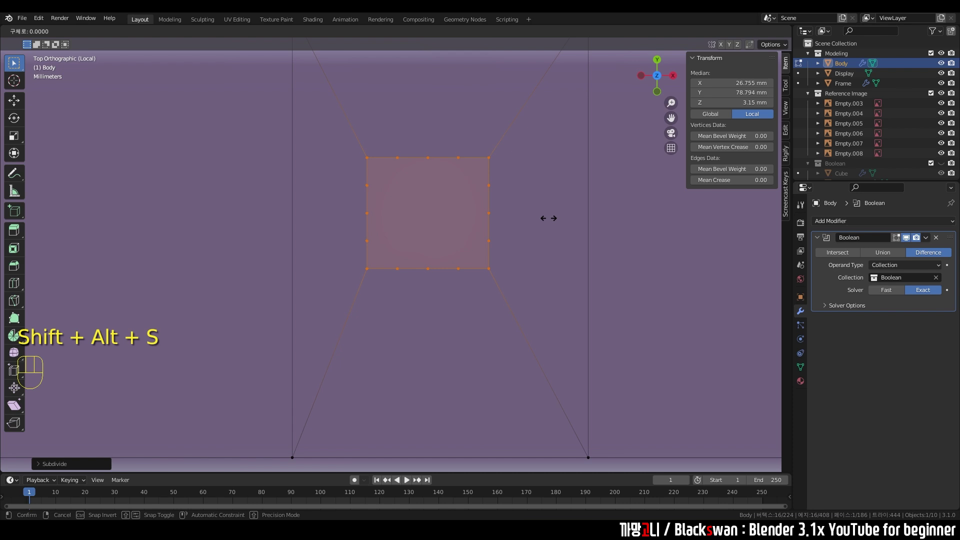
key(s)
key(s)
key(g)
key(s)
key(g)
key(s)
key(g)
scroll(down, 3)
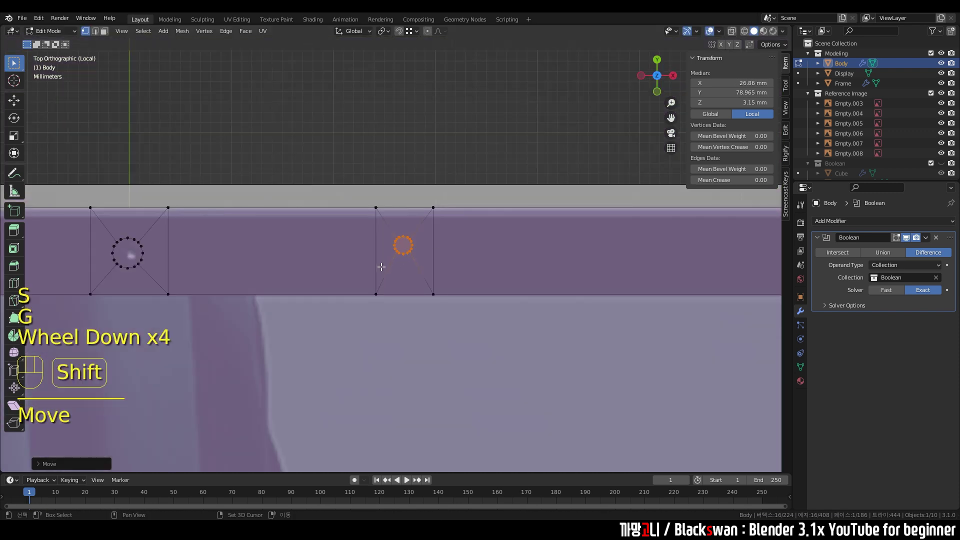
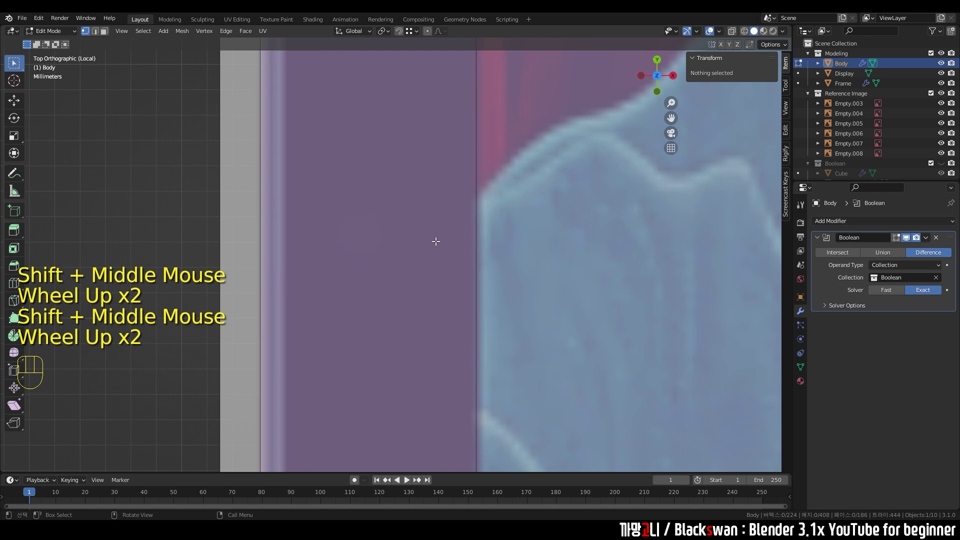
Step: Knife-cut the edge band, bevel the cut into a strip and inset a narrow port face on it
key(k)
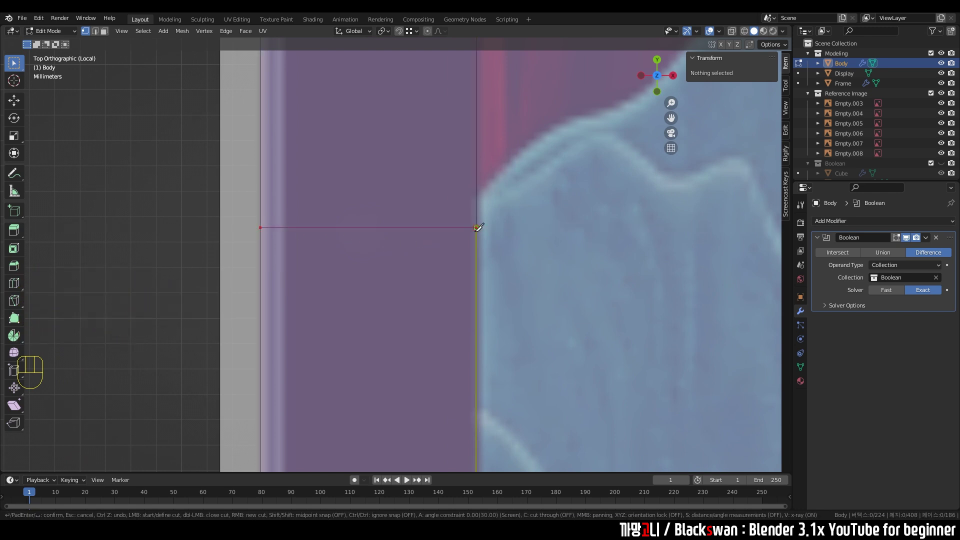
key(ctrl+b)
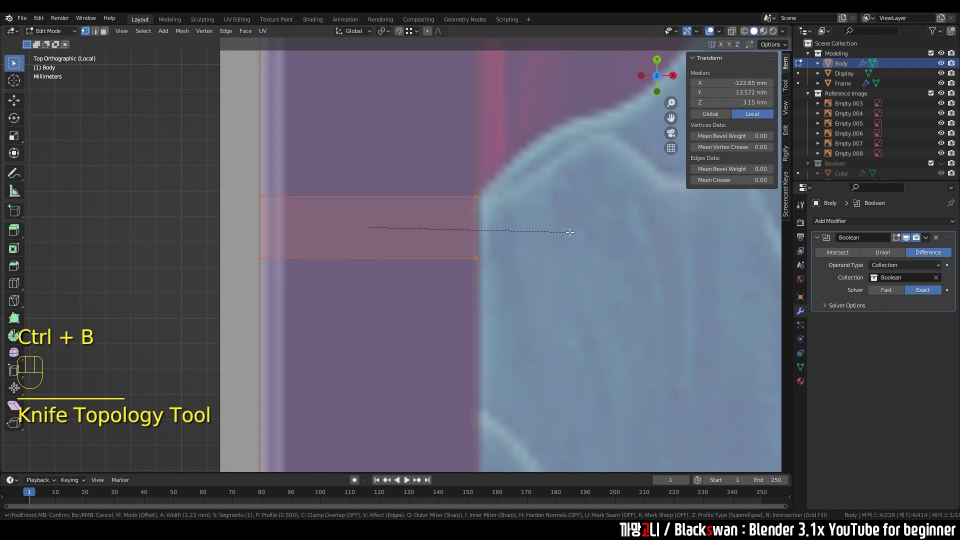
key(g)
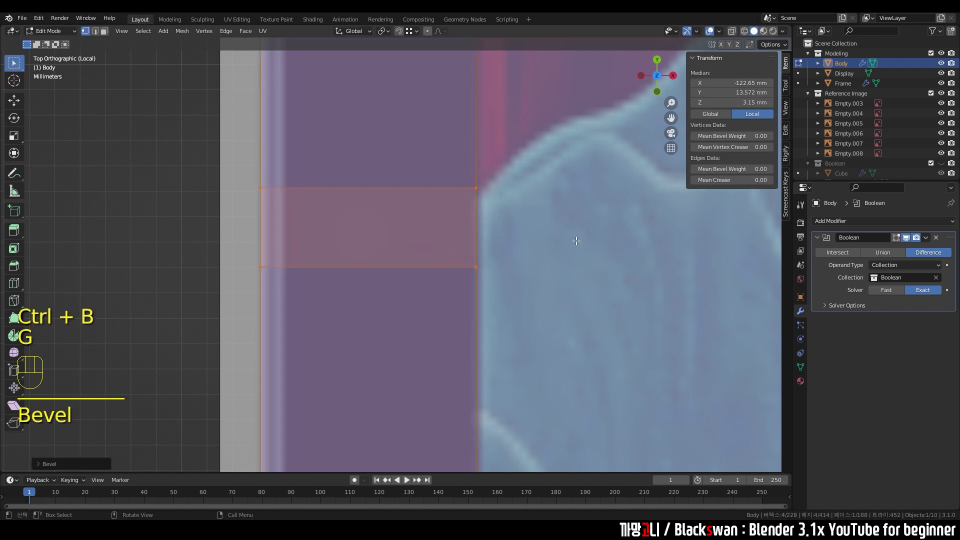
key(g)
key(i)
key(s)
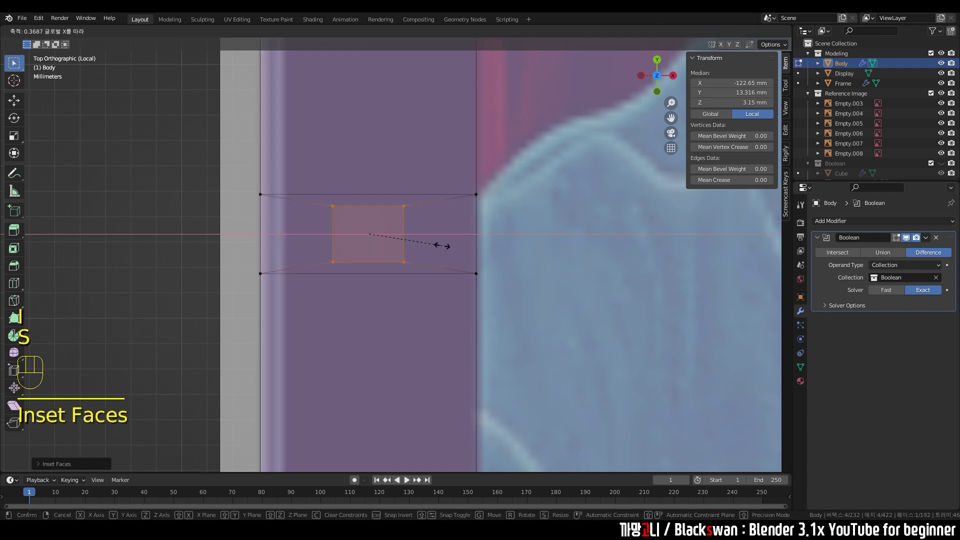
Step: Resize the port face, undo the overshoot and scale it to a rectangle spanning the edge band
key(g)
key(s)
key(g)
drag(383, 235, 415, 238)
key(ctrl+z)
key(ctrl+z)
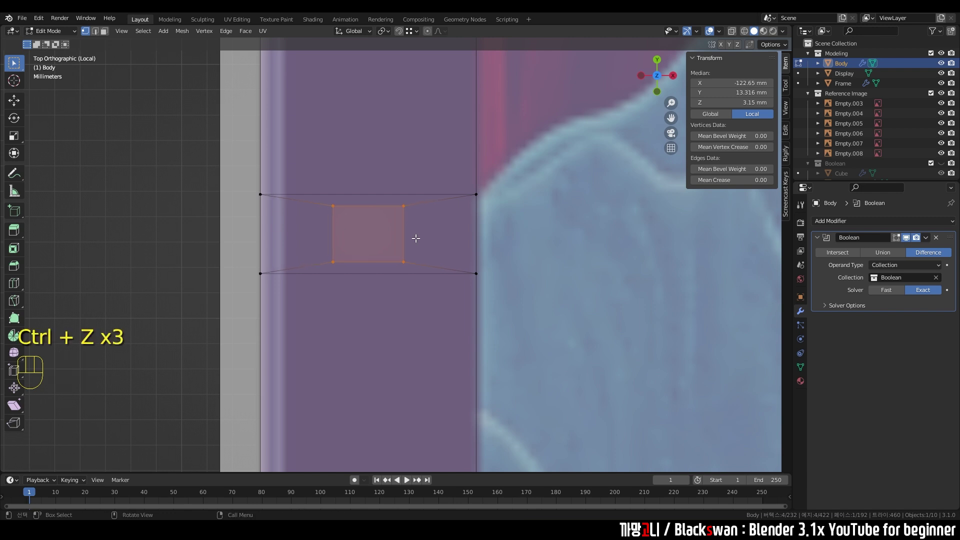
key(ctrl+z)
key(ctrl+z)
key(s)
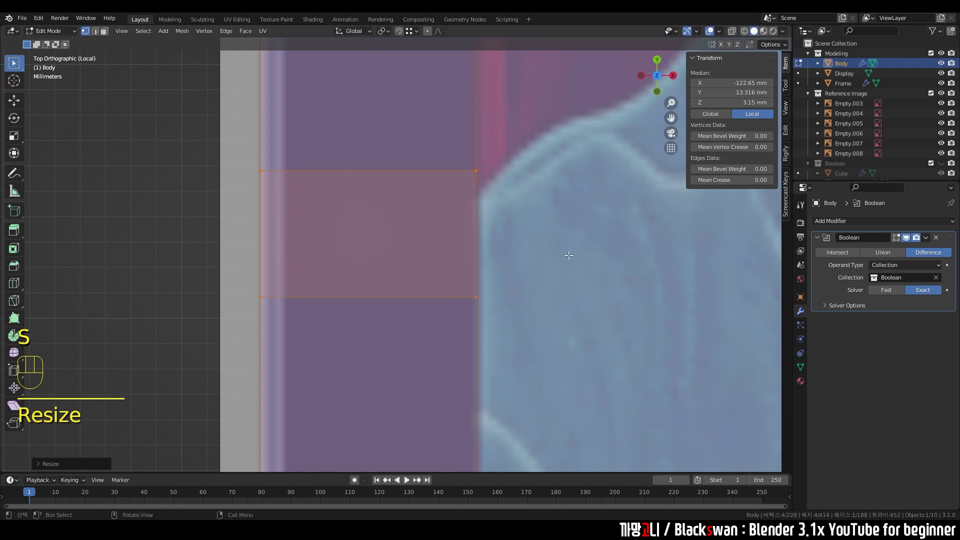
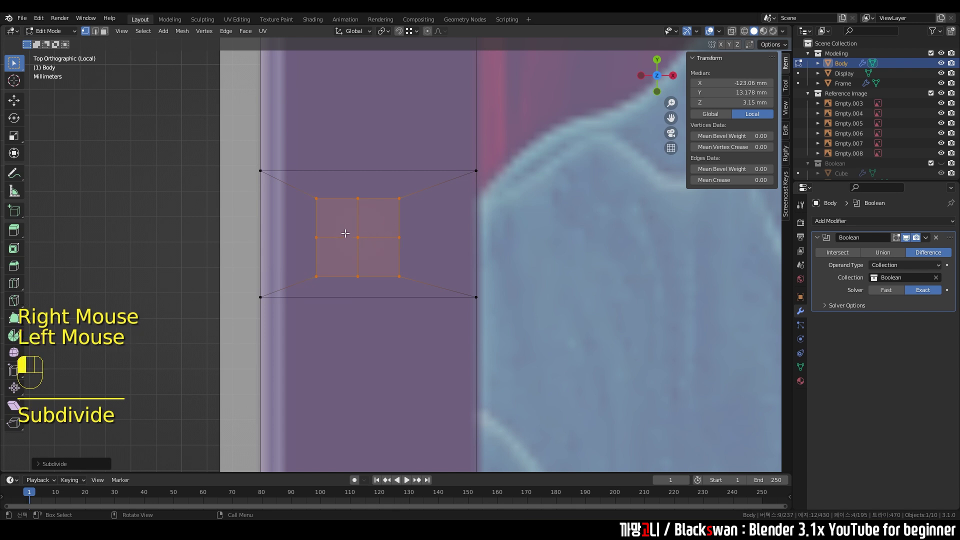
Step: Subdivide the second port face and round it into a full circle with To Sphere
key(ctrl+c)
key(ctrl+x)
drag(317, 196, 424, 283)
drag(373, 236, 433, 253)
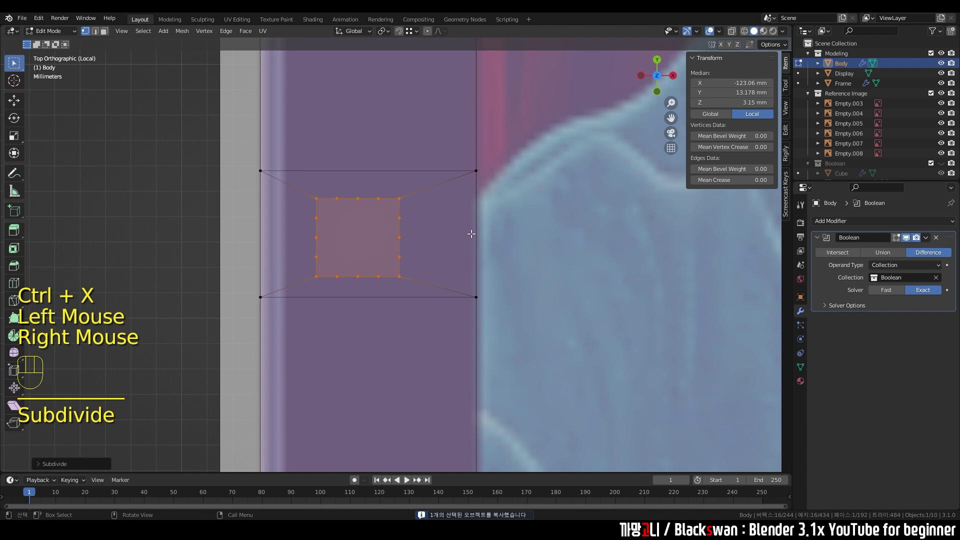
key(shift+alt+s)
key(s)
key(g)
key(s)
key(g)
key(s)
key(g)
Step: Orbit around the whole tablet to inspect the round and rectangular port holes along its edge
scroll(down, 3)
key(Tab)
scroll(down, 3)
middle_click(558, 251)
middle_click(491, 254)
scroll(down, 3)
drag(491, 259, 479, 204)
scroll(down, 3)
scroll(up, 3)
key(/)
drag(364, 220, 458, 201)
middle_click(447, 215)
scroll(up, 3)
click(460, 164)
drag(444, 161, 449, 153)
key(Tab)
scroll(down, 3)
middle_click(357, 211)
click(227, 172)
drag(606, 229, 553, 216)
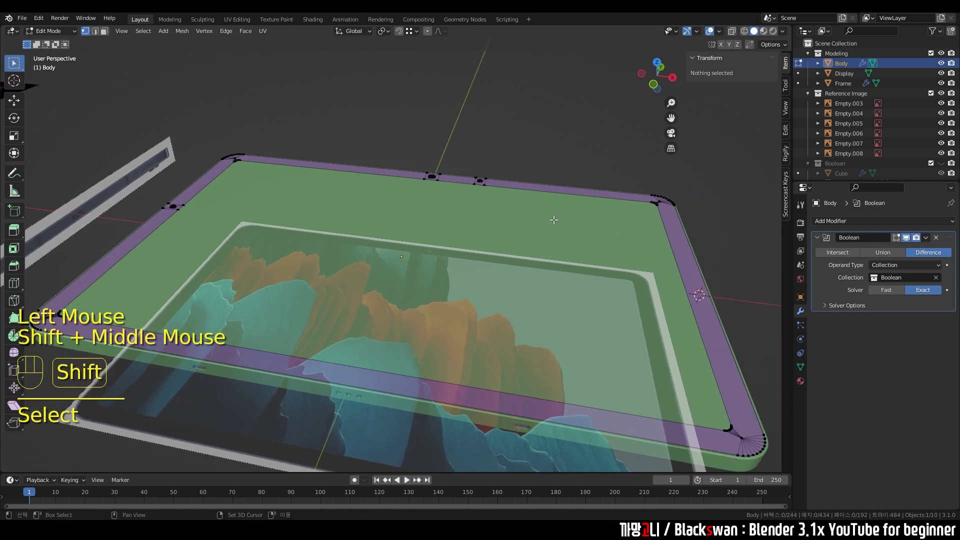